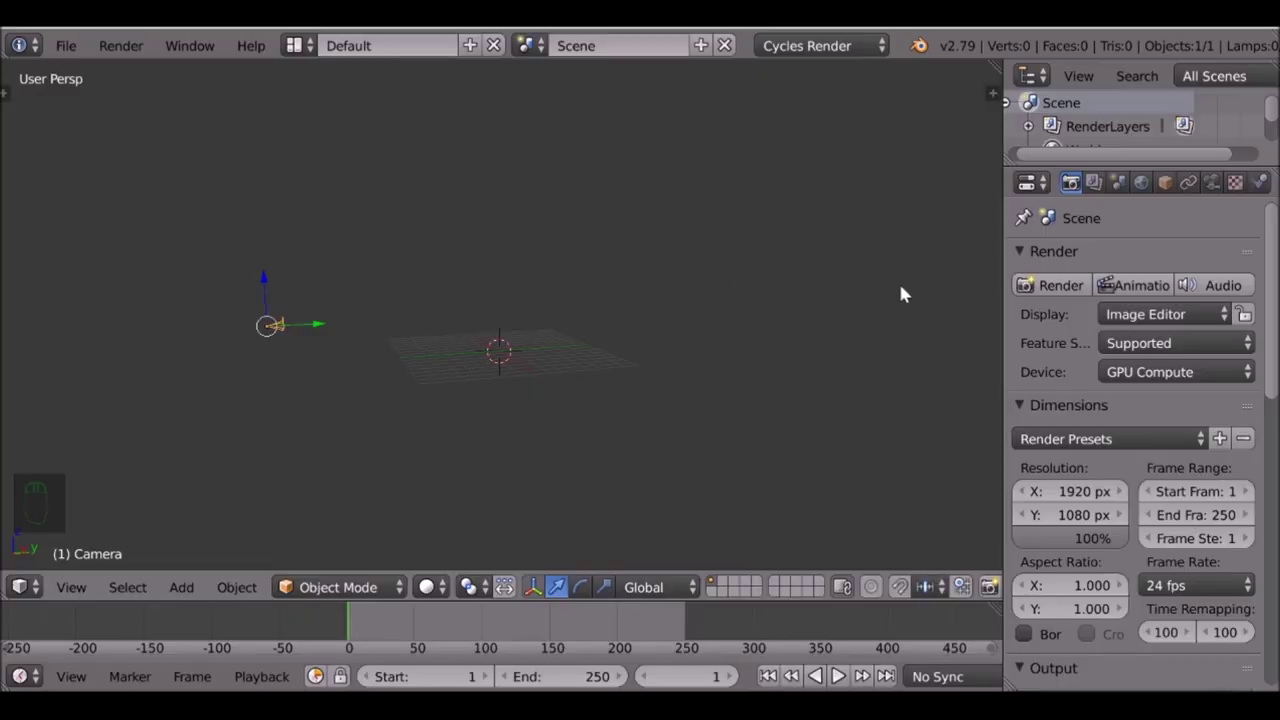
Apply the Millimeters preset: metric length with a 0.001 unit scale in Scene properties
click(1120, 193)
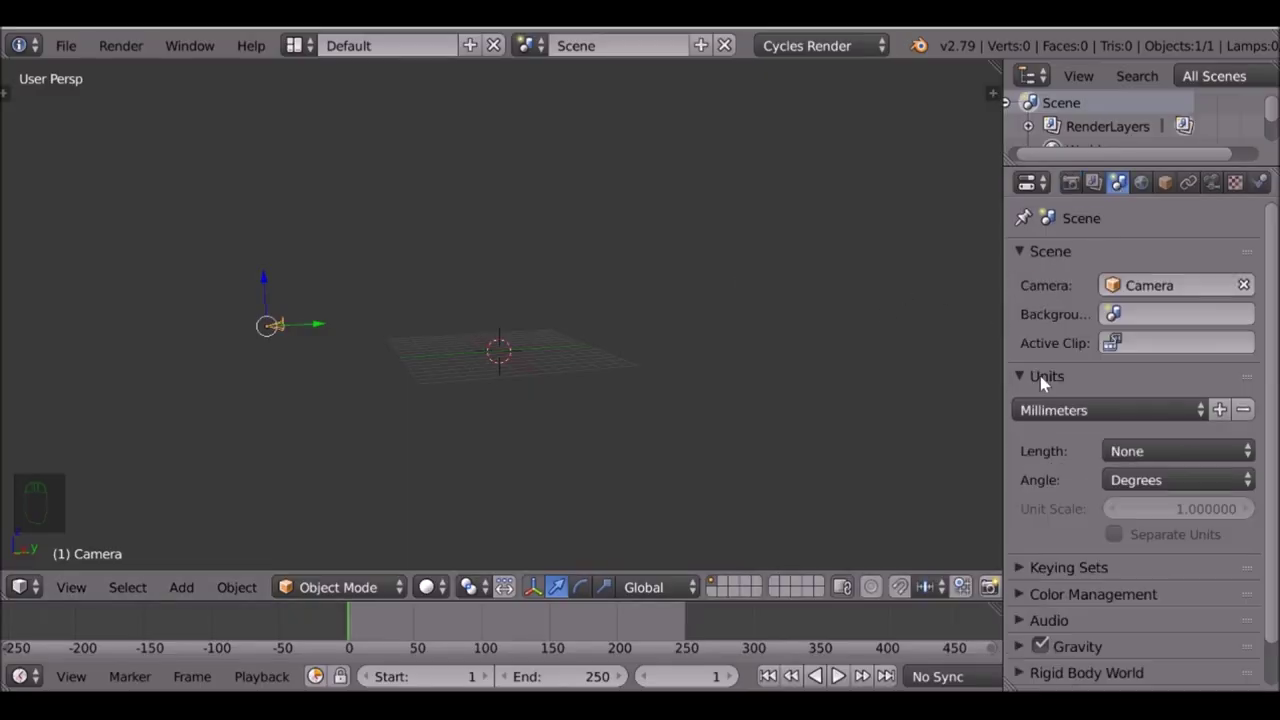
drag(1078, 414, 1052, 576)
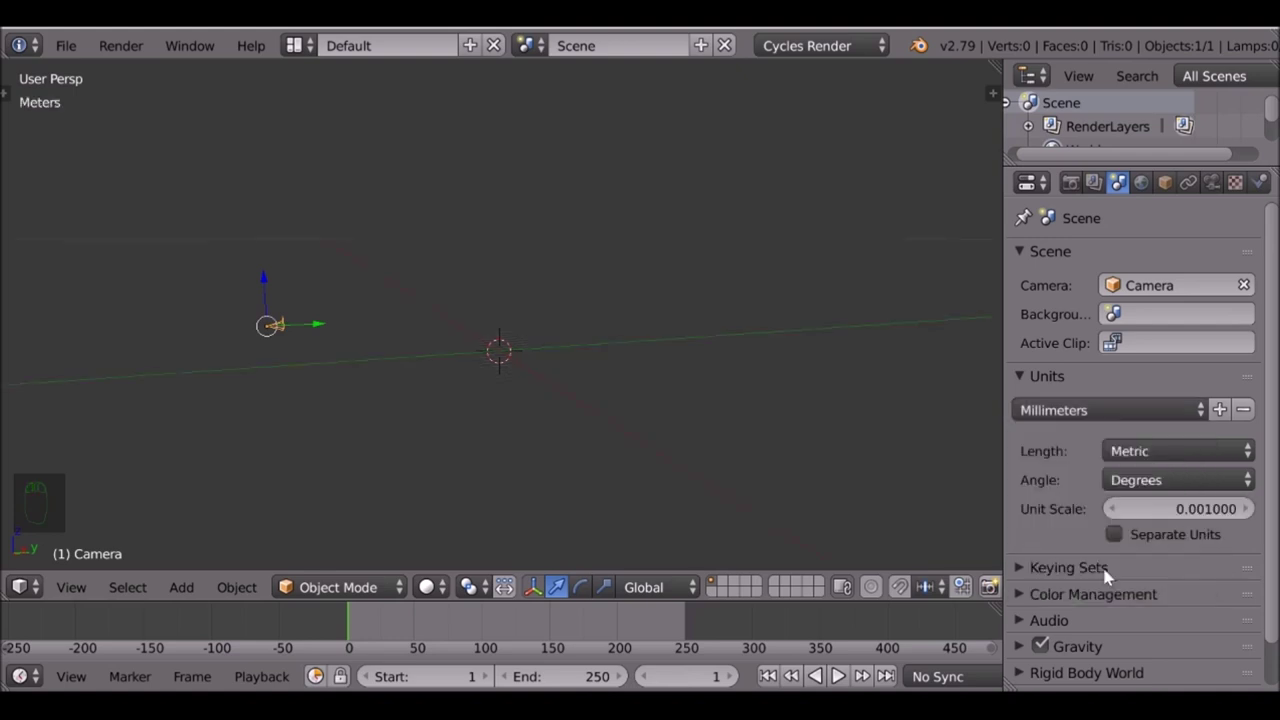
middle_click(717, 349)
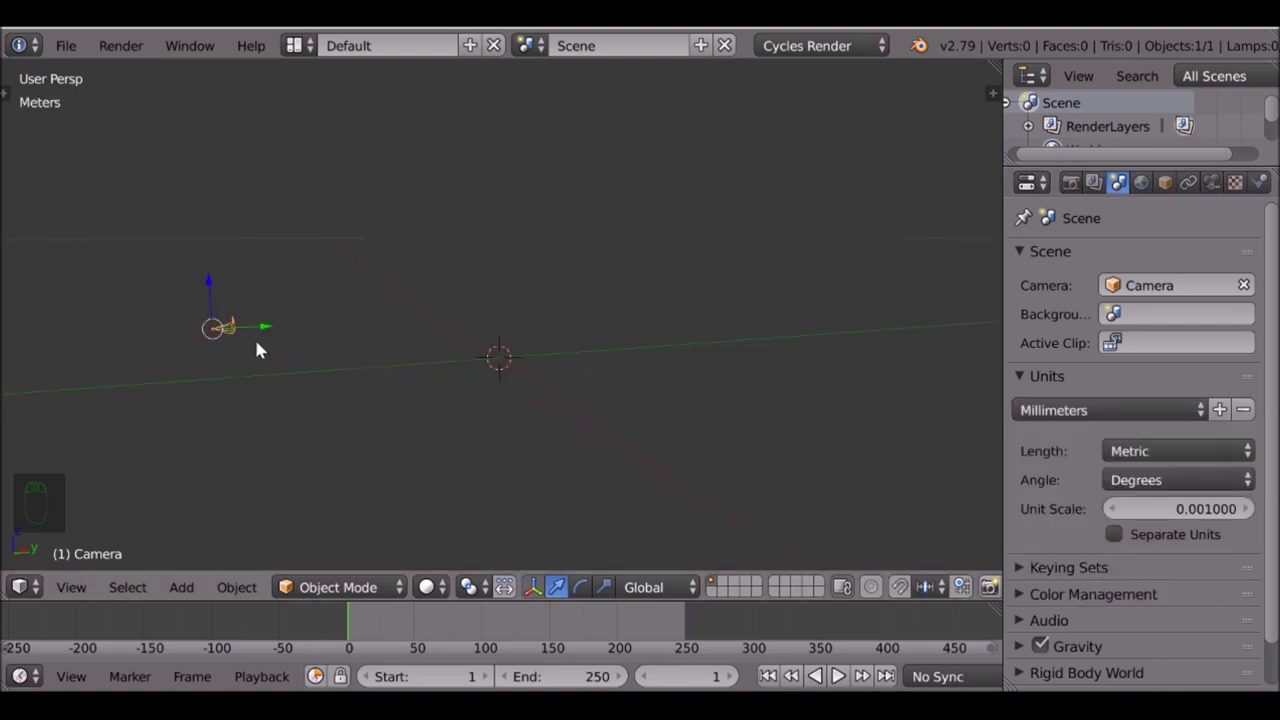
Delete all default objects and bring up the Add menu for a new mesh
key(a)
key(a)
key(x)
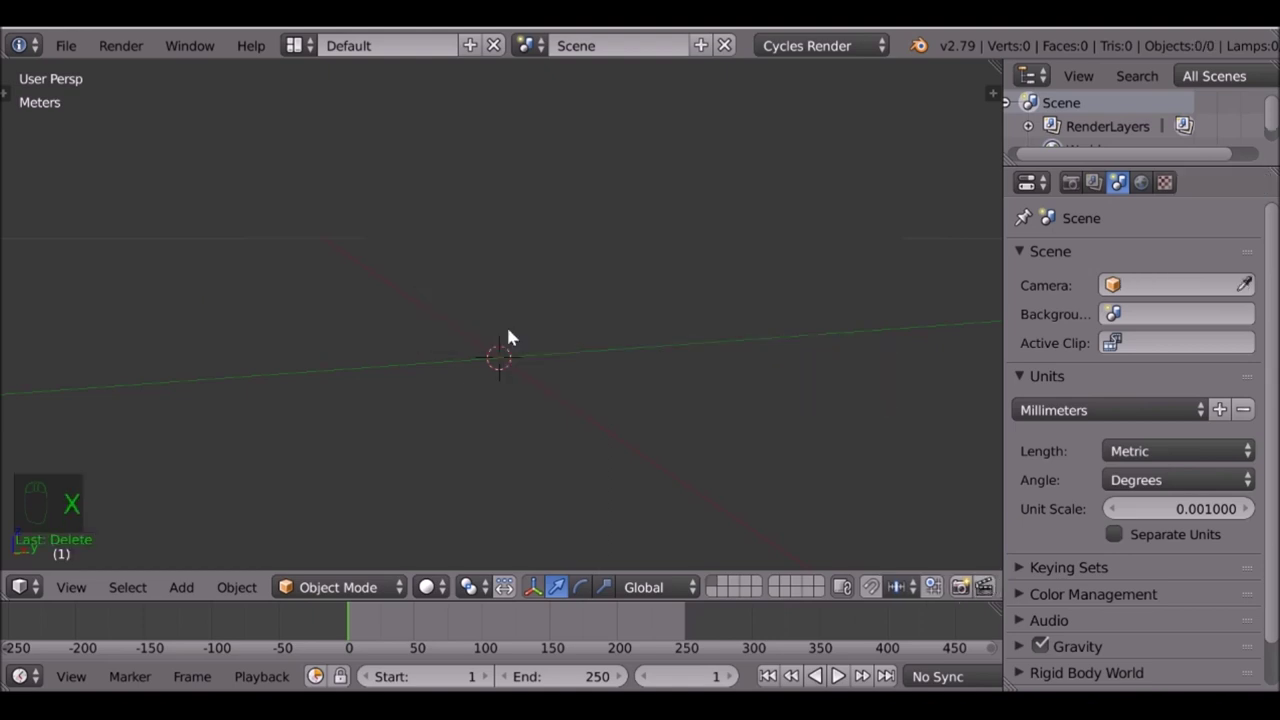
key(shift+a)
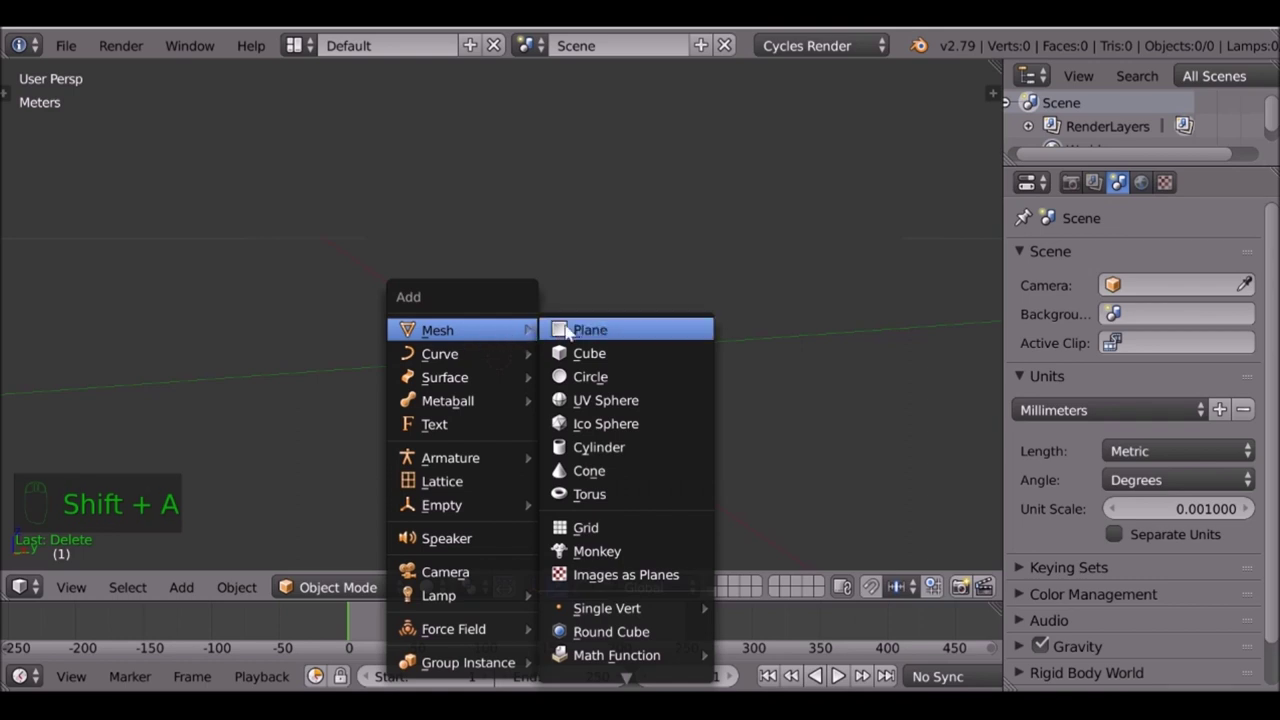
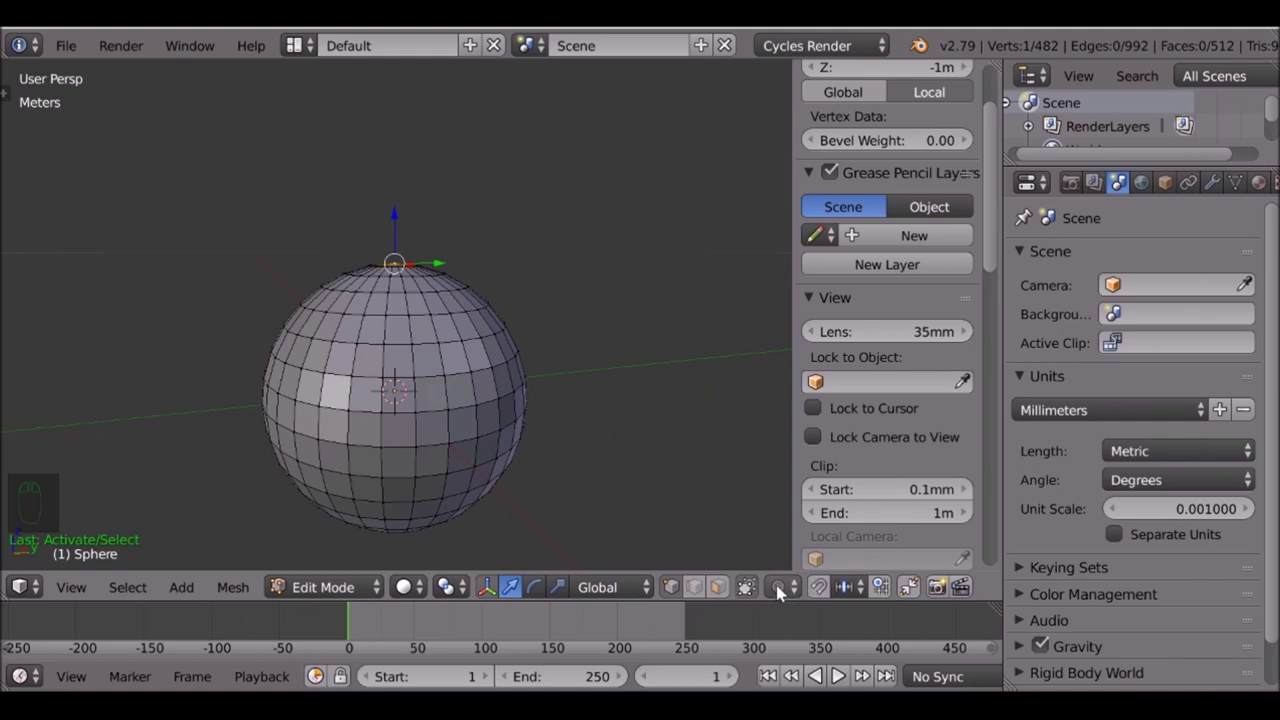
Enable proportional editing to pull the sphere's top into an egg shape
key(o)
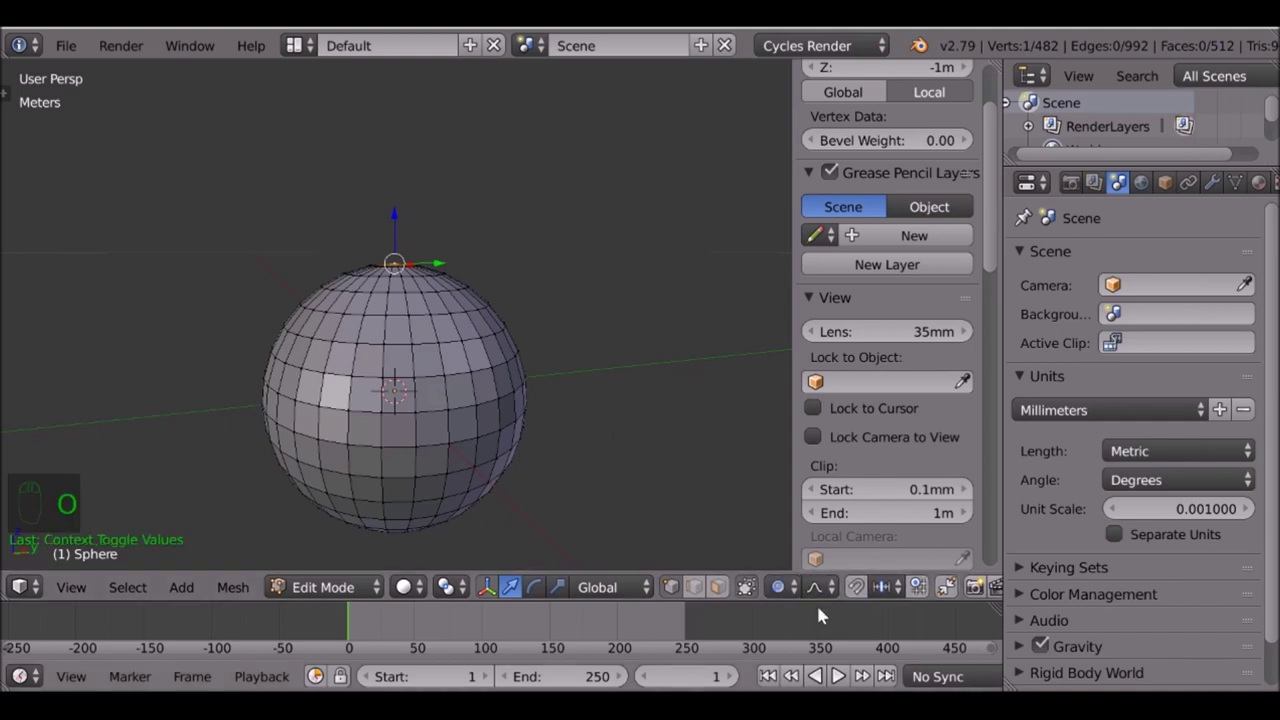
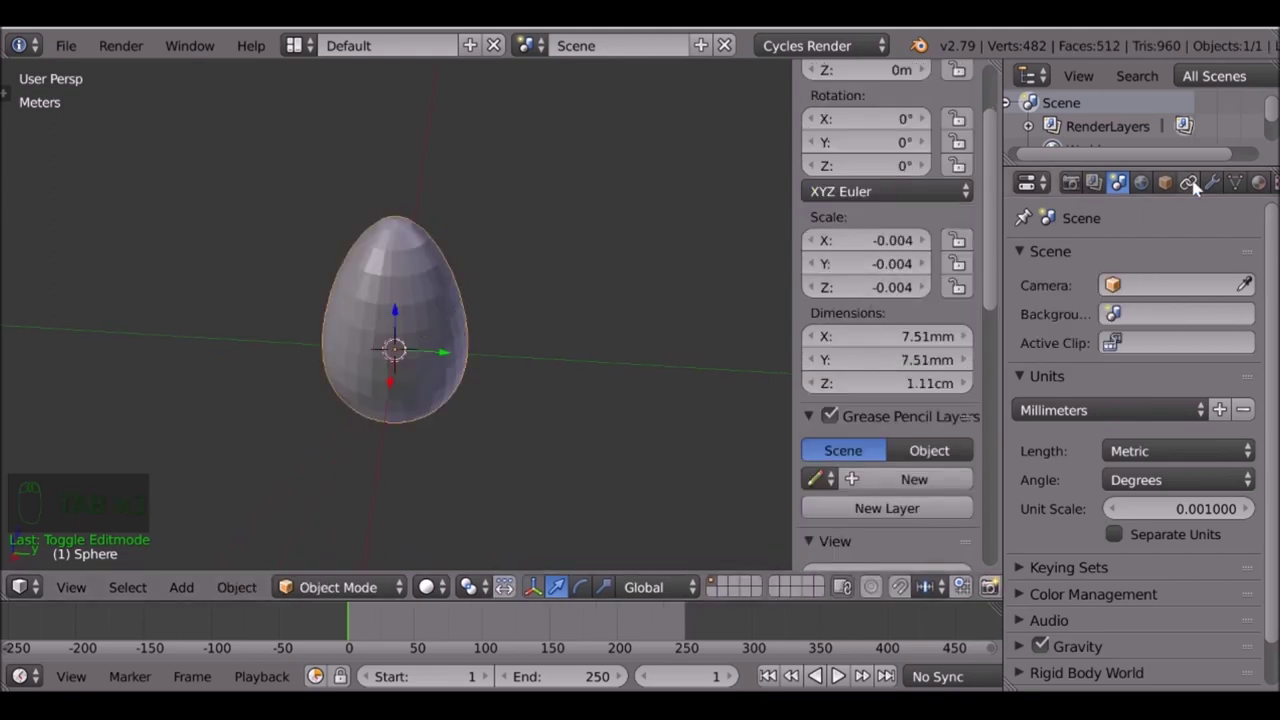
Add a level-2 Subdivision Surface modifier and smooth shading, then inspect the egg
drag(1214, 187, 876, 645)
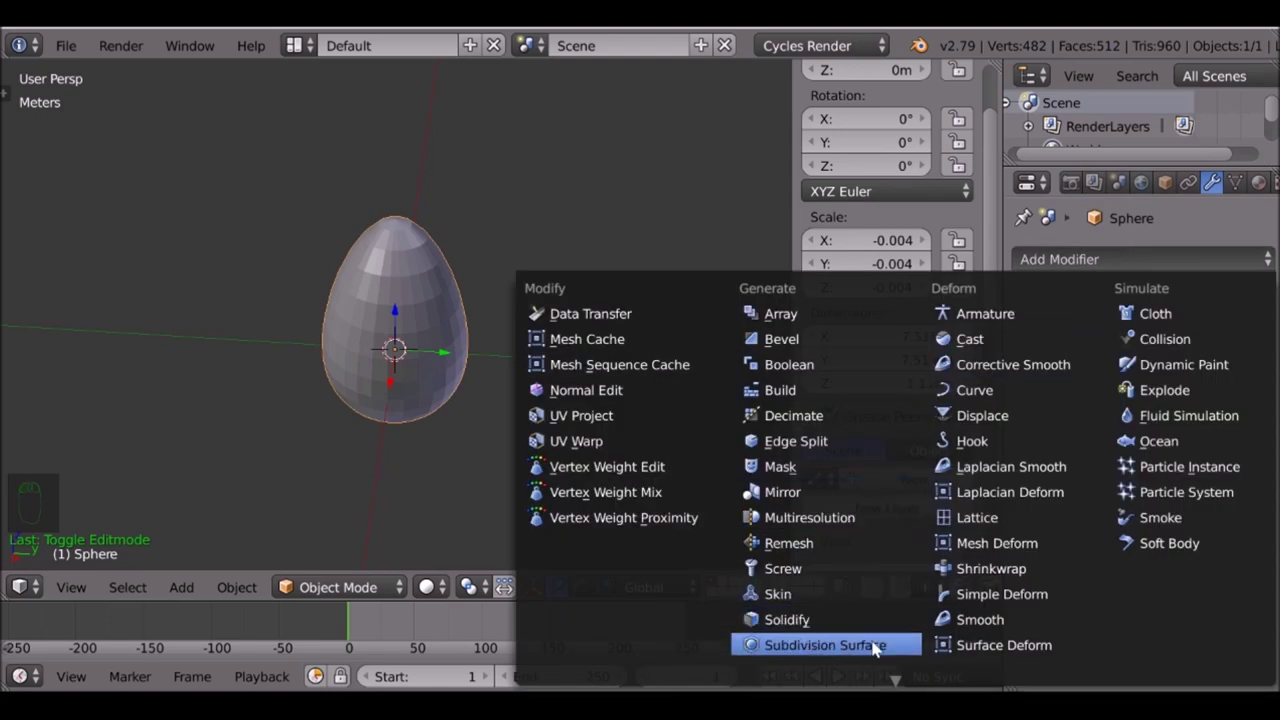
drag(1047, 415, 355, 263)
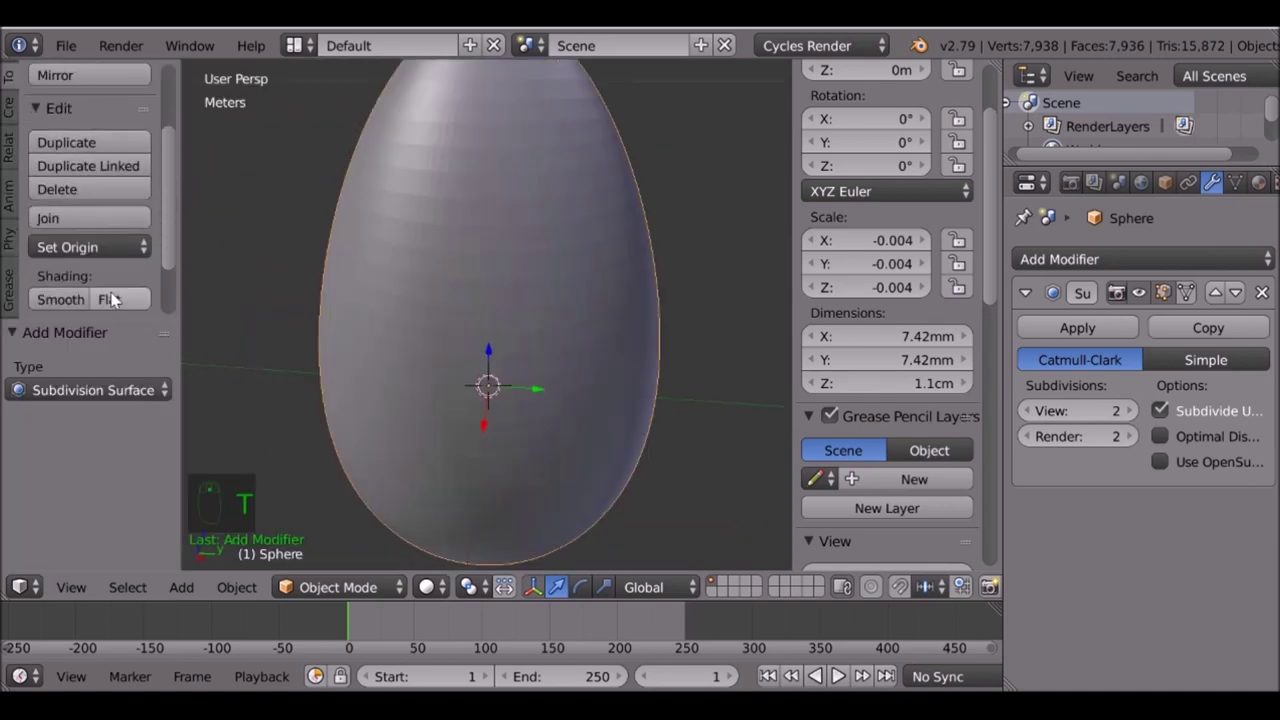
drag(65, 252, 447, 303)
key(t)
drag(447, 303, 535, 350)
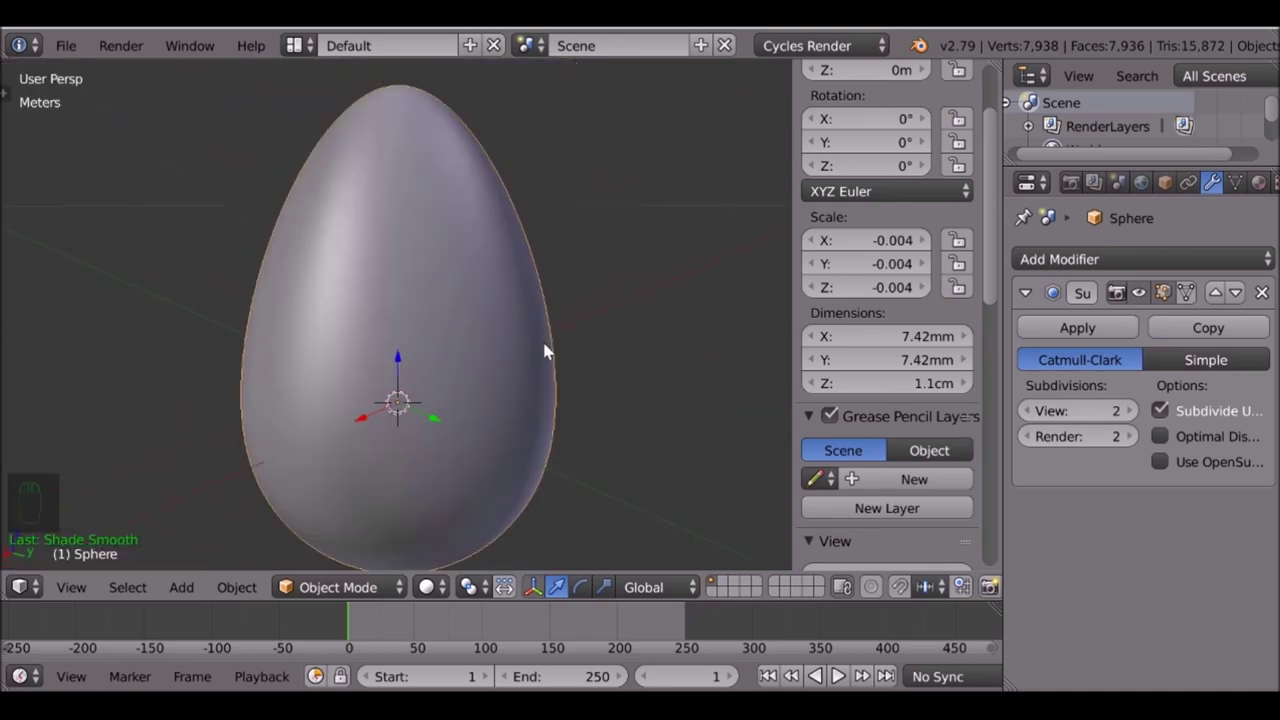
drag(458, 449, 486, 383)
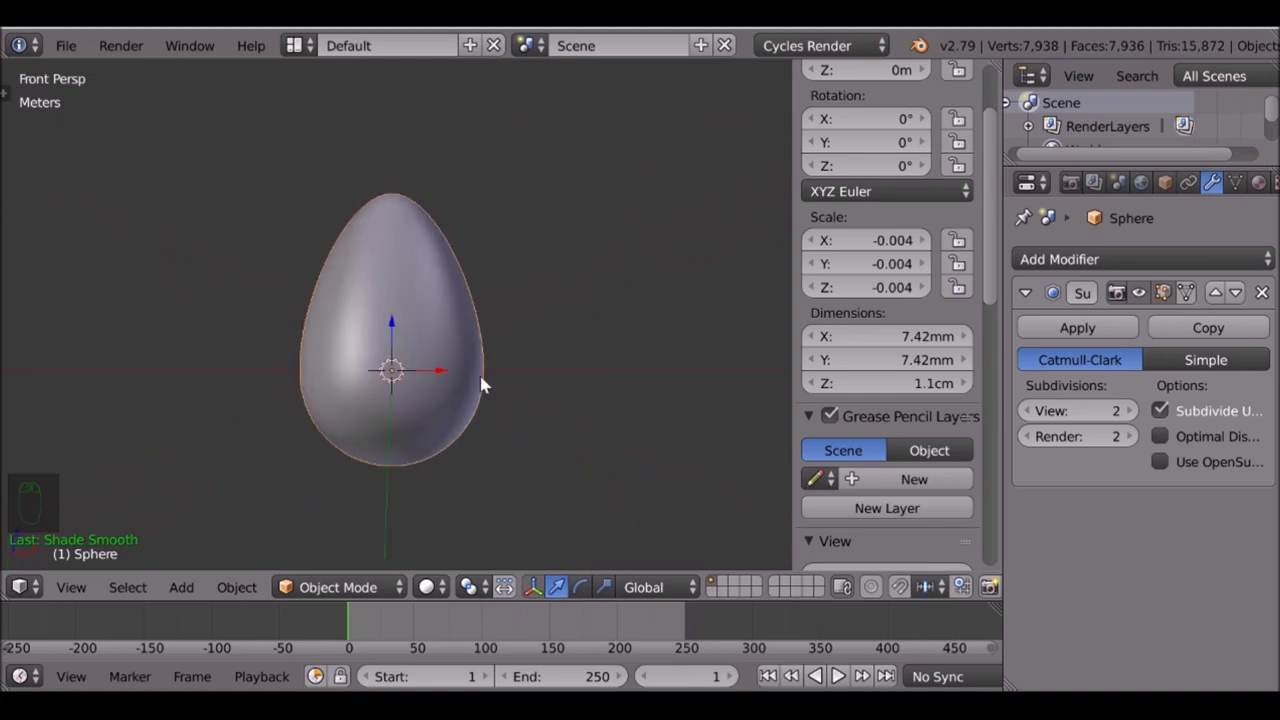
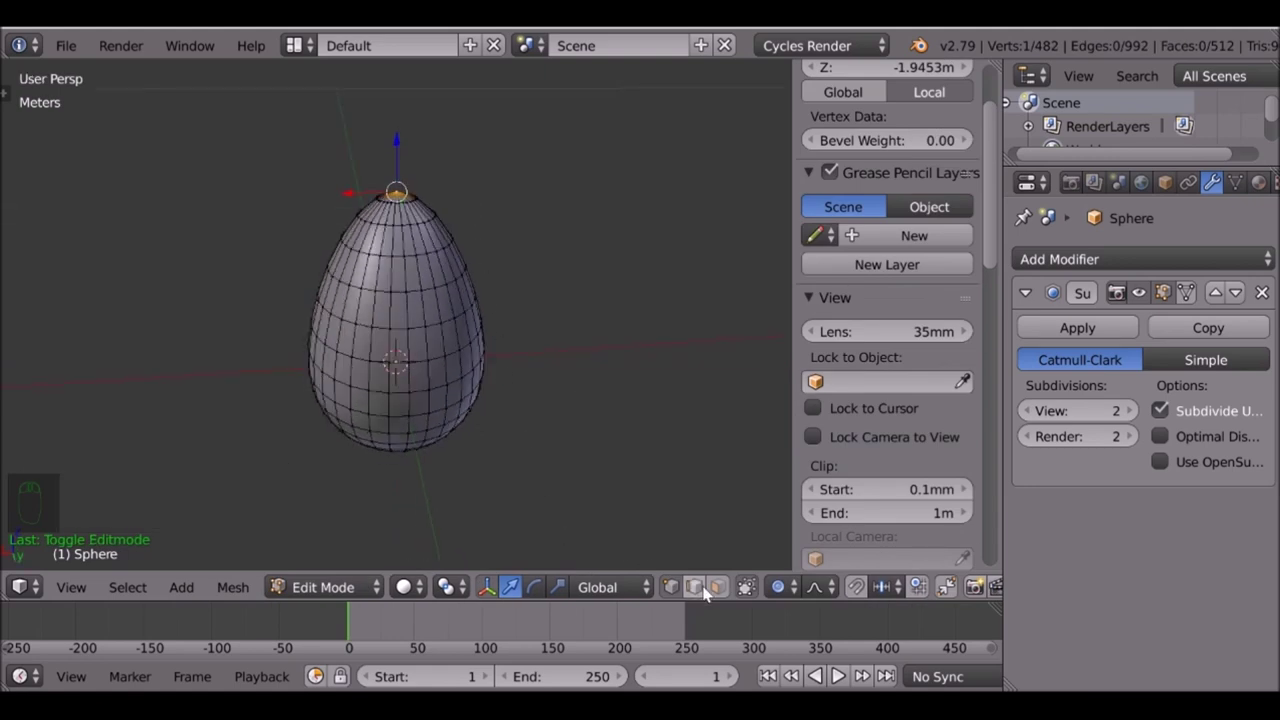
Mark a vertical edge loop down the egg as a UV seam and return to object mode
drag(700, 587, 789, 590)
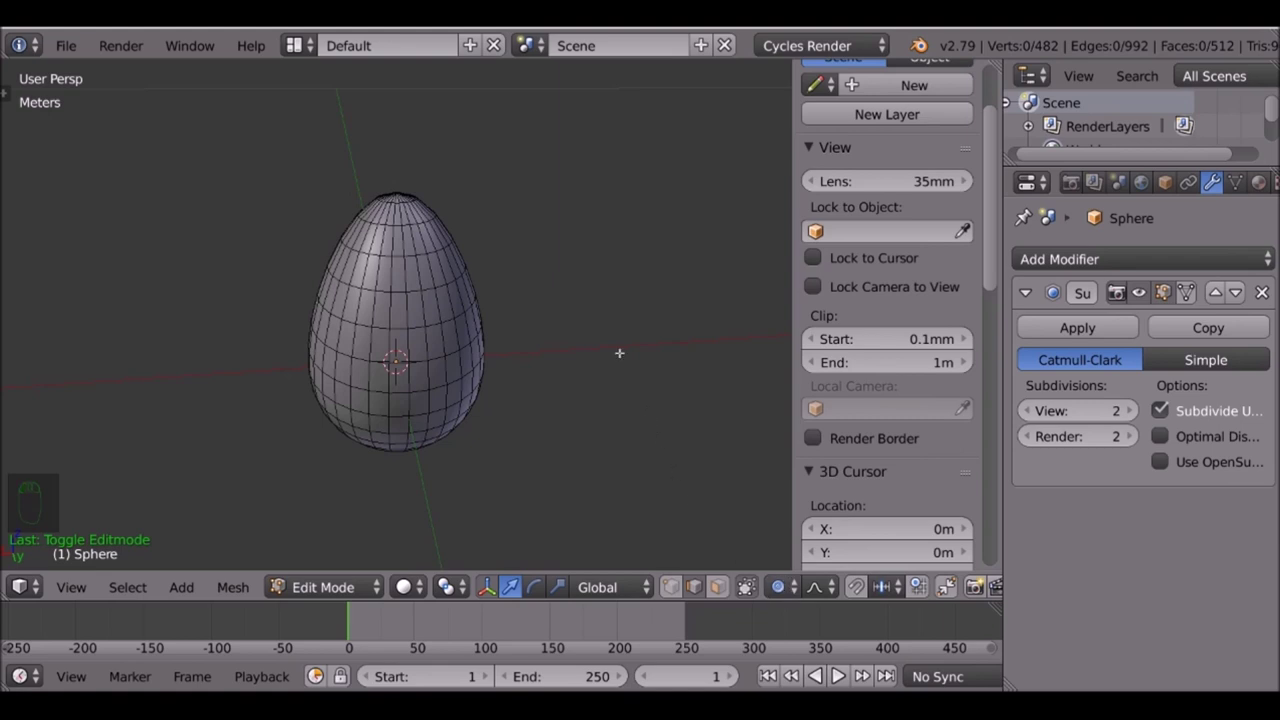
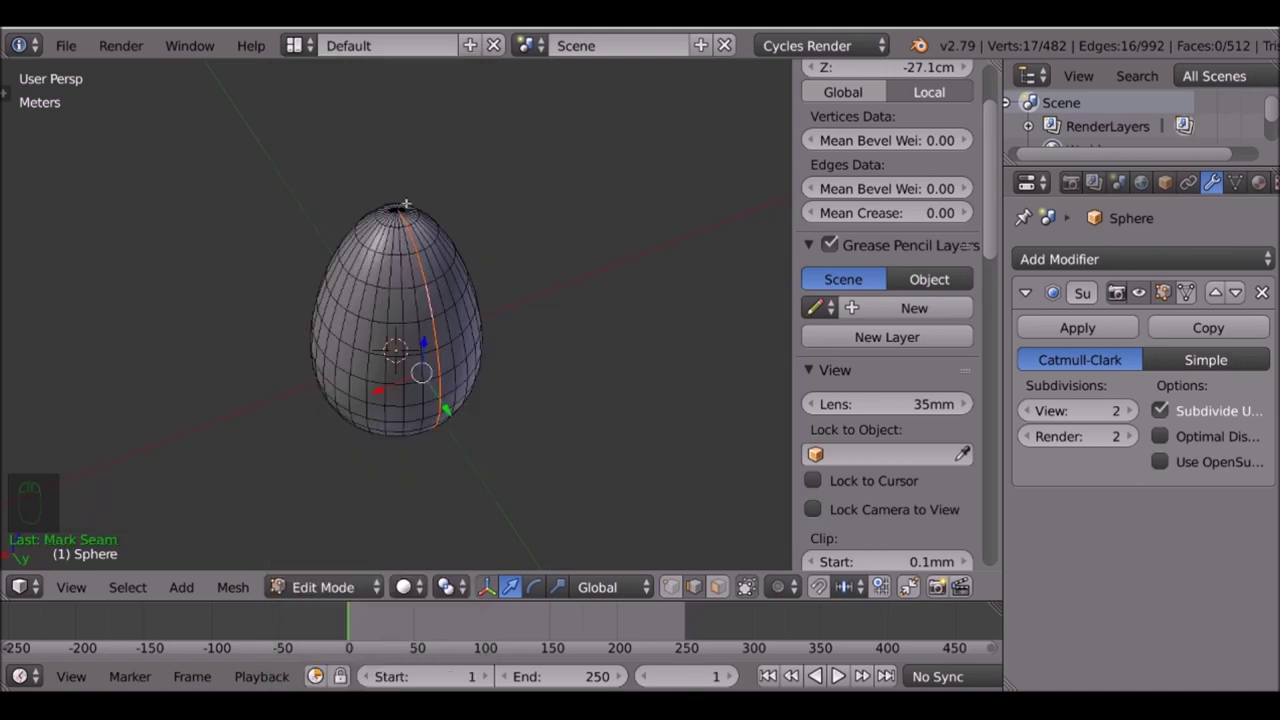
key(Tab)
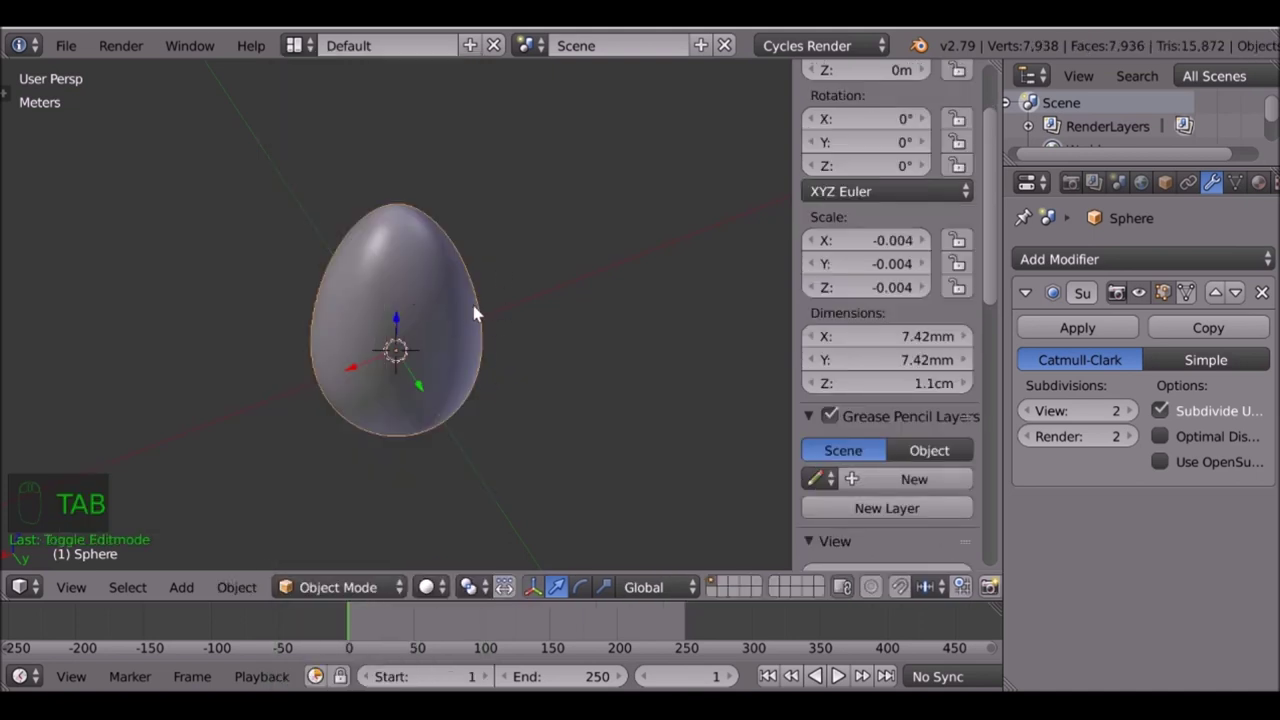
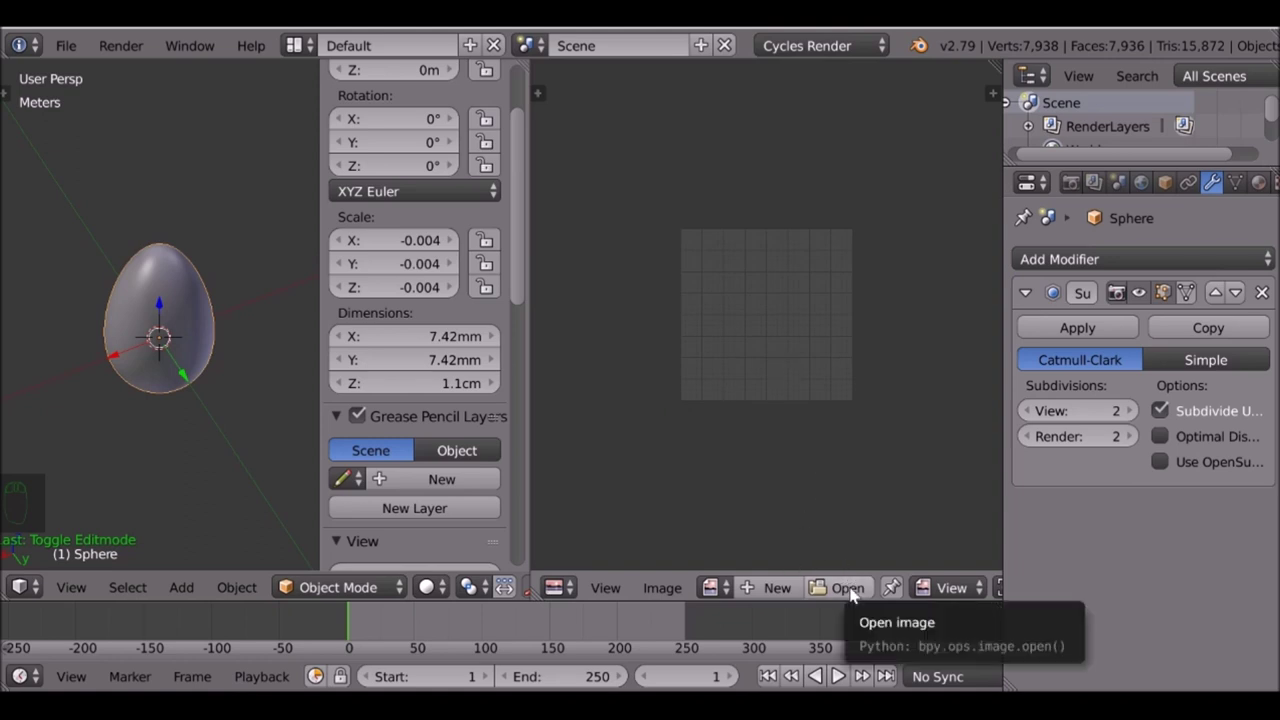
Load the dragon-scale texture image into the UV/Image editor
click(854, 594)
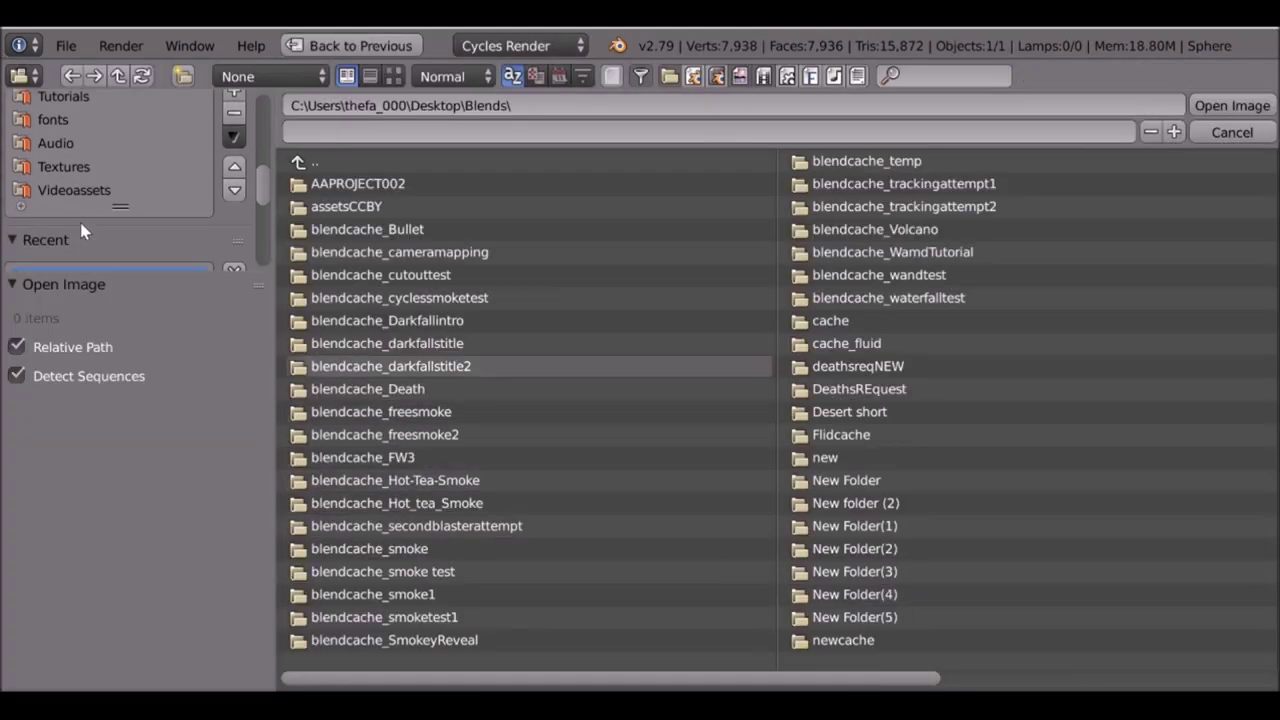
drag(1234, 99, 919, 243)
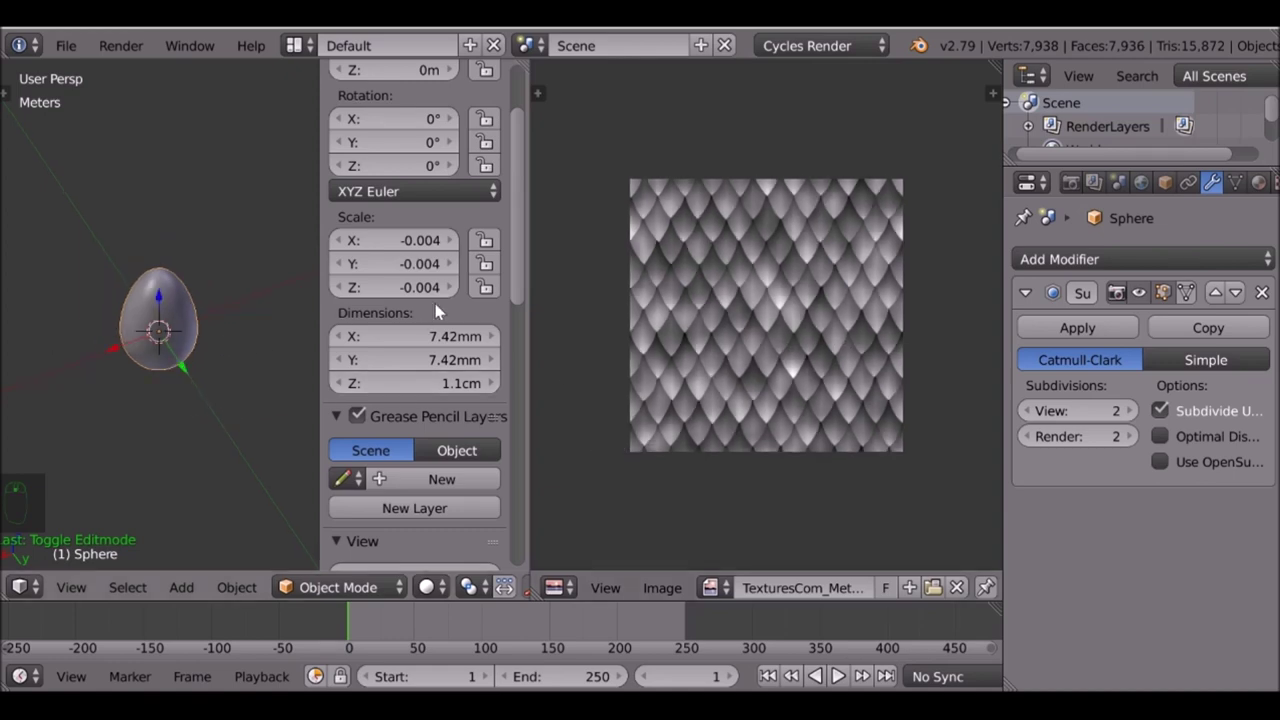
Select every vertex of the egg in edit mode and view it in front orthographic
drag(173, 324, 205, 283)
key(Tab)
key(a)
key(a)
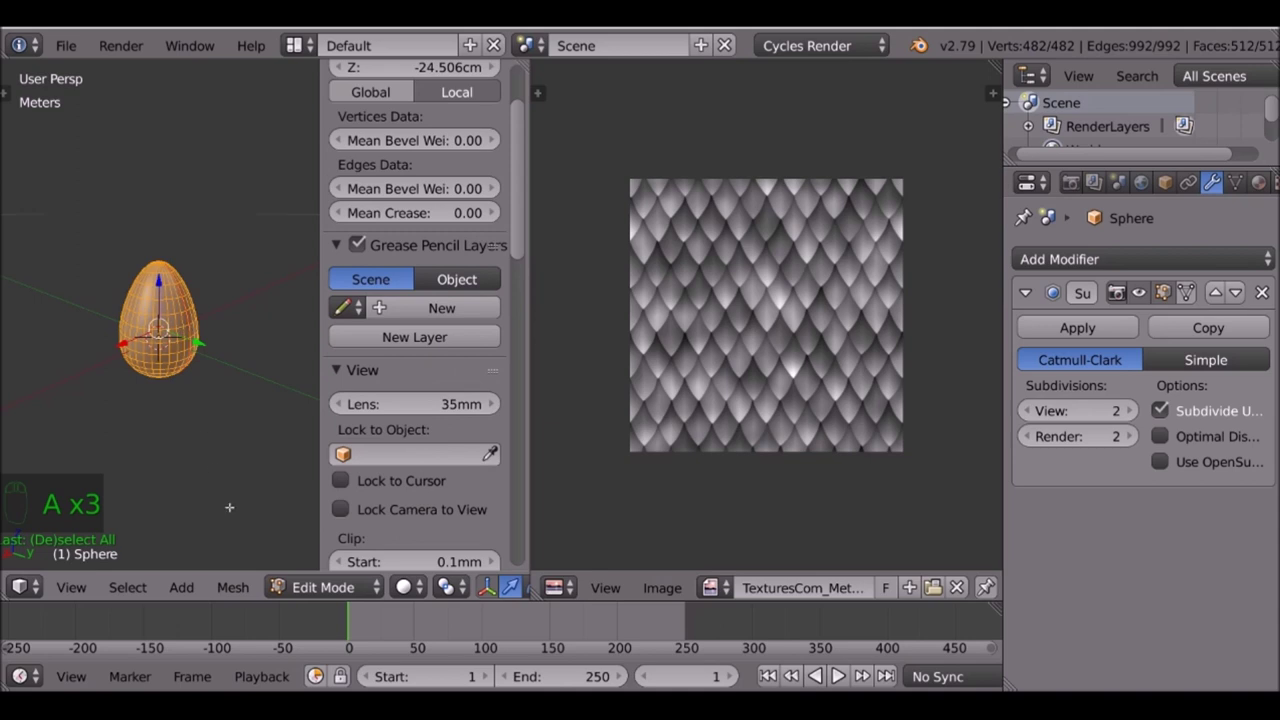
key(KP_1)
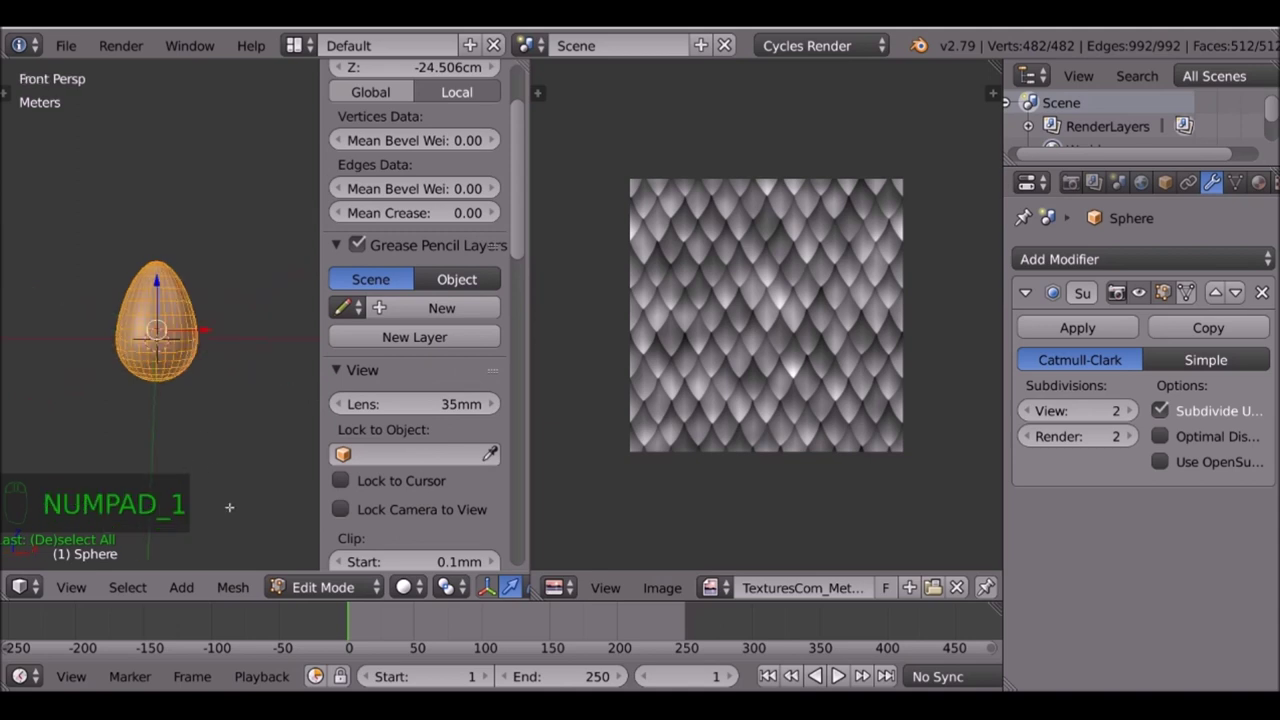
key(KP_5)
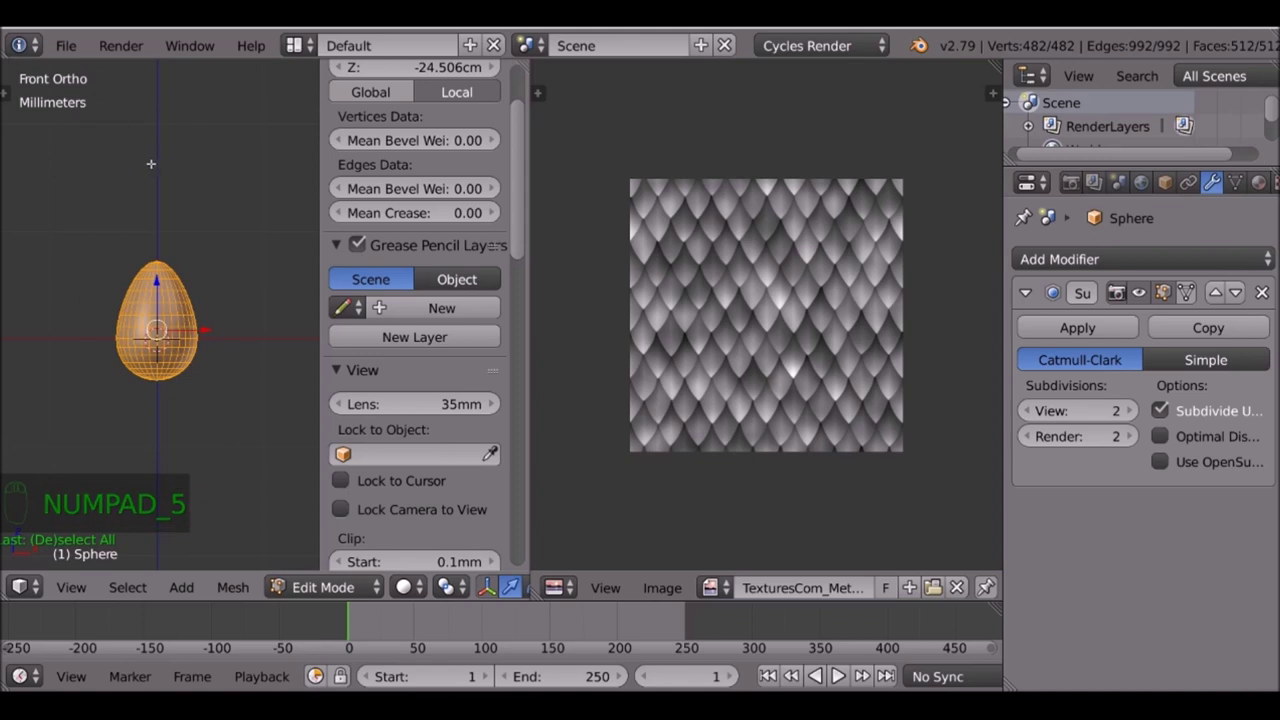
Unwrap the egg with Cylinder Projection so its UVs form vertical strips over the texture
key(u)
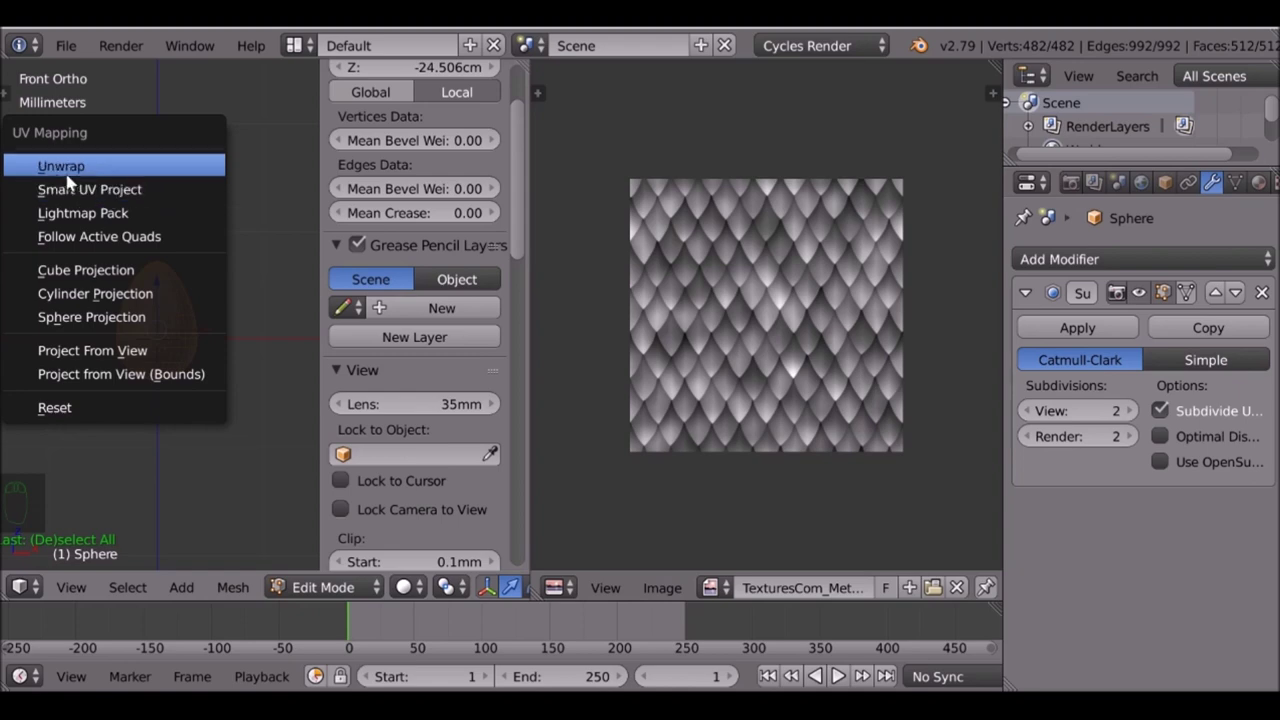
drag(762, 341, 163, 203)
key(u)
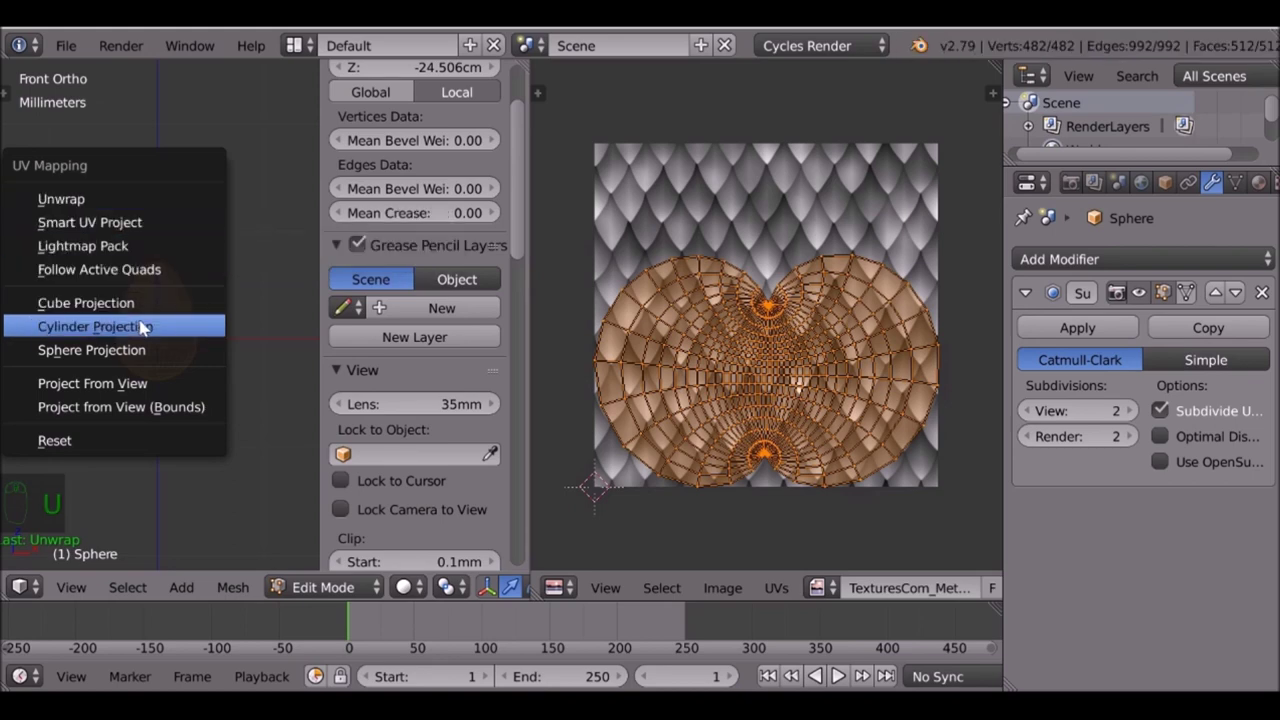
key(u)
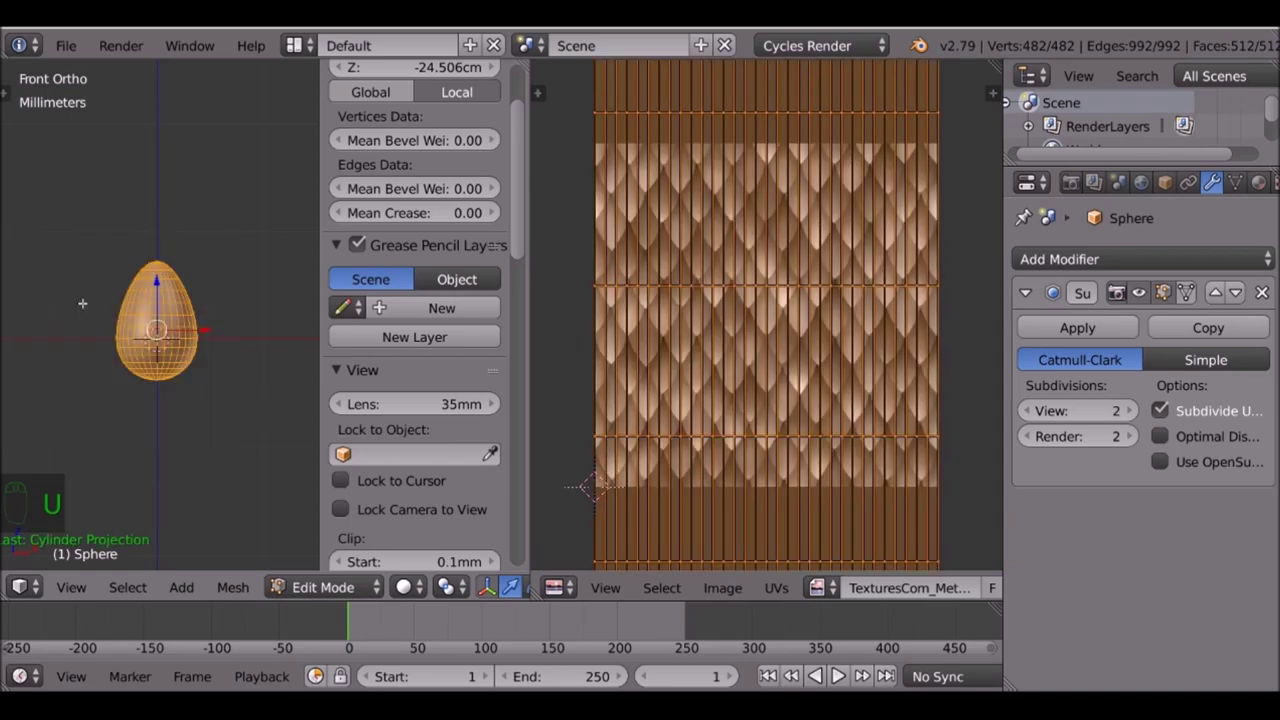
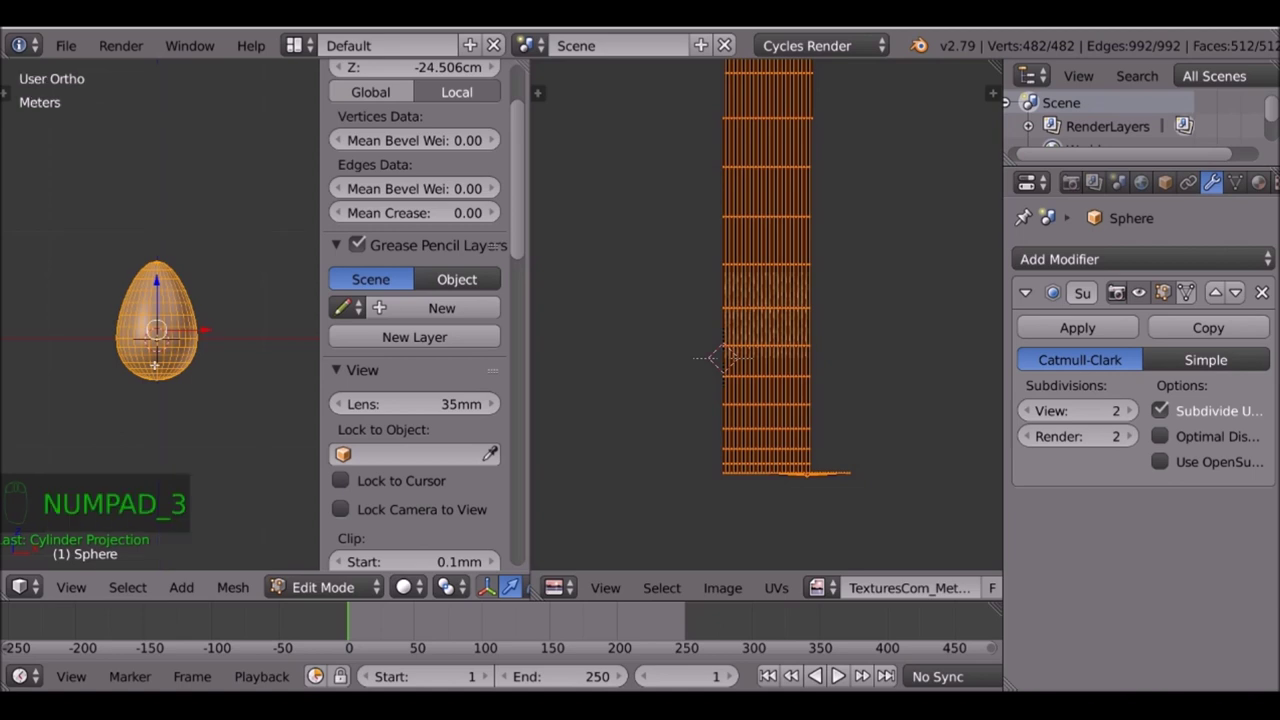
Scale the UV strips, constrained to Y, so they fit the scale texture's height
key(u)
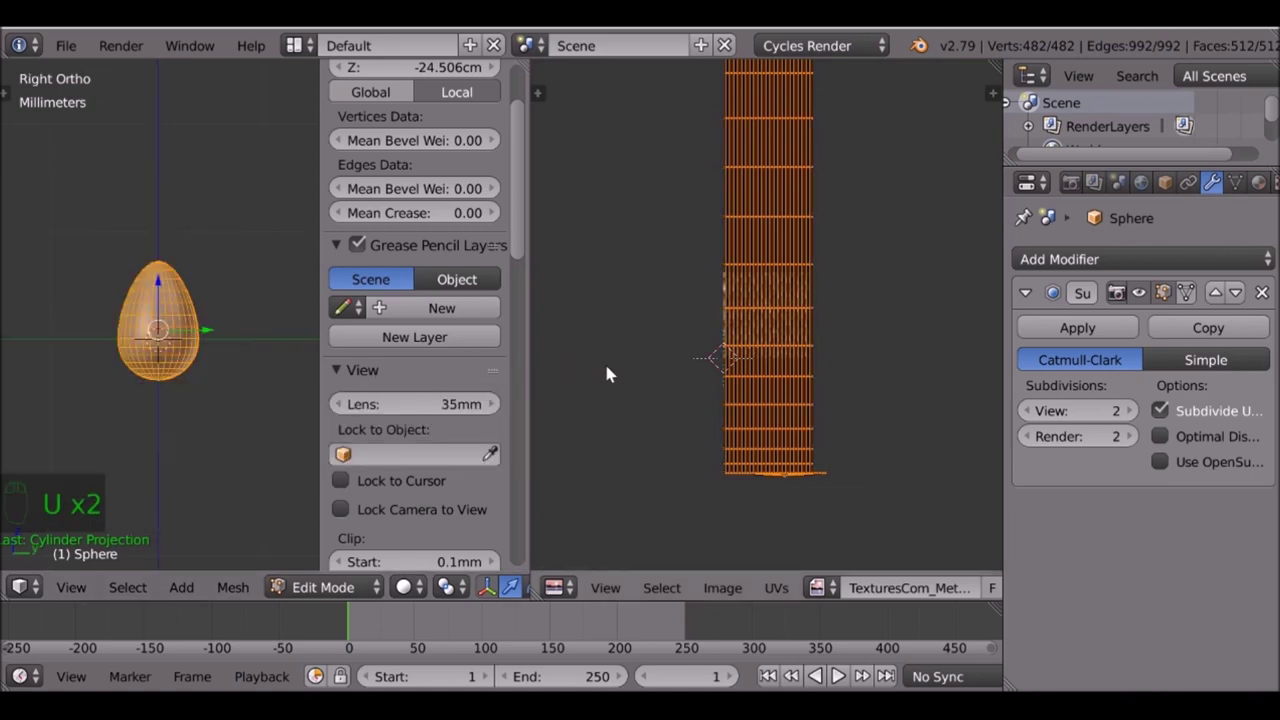
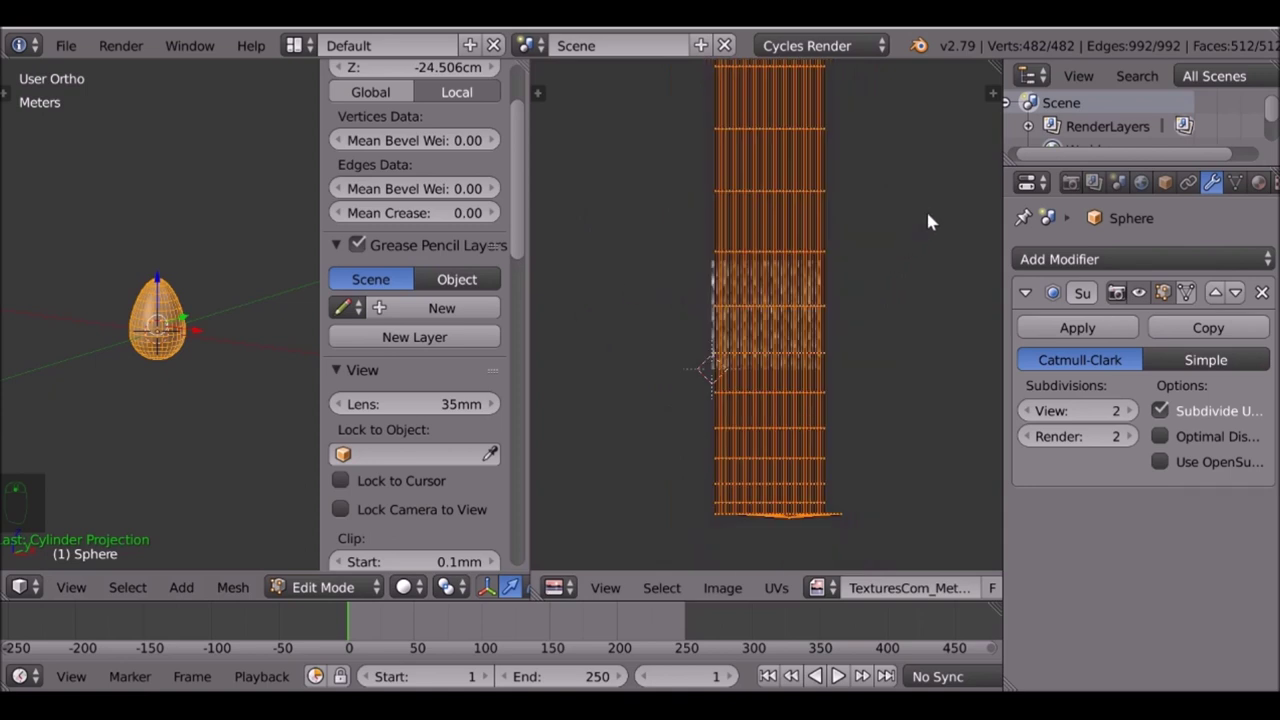
key(s)
drag(934, 217, 863, 241)
drag(863, 241, 791, 251)
key(s)
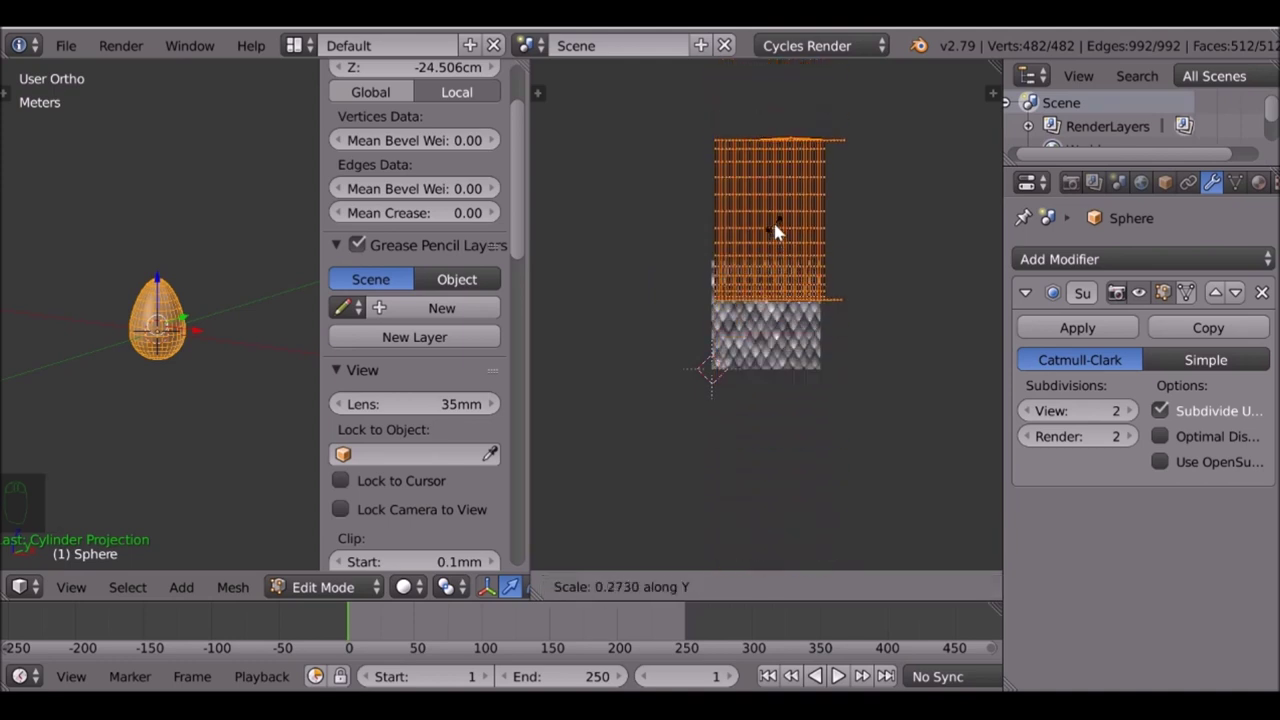
drag(782, 228, 825, 324)
key(g)
Position the UV strips over the texture and return to object mode
drag(825, 324, 837, 297)
drag(837, 297, 811, 354)
key(Tab)
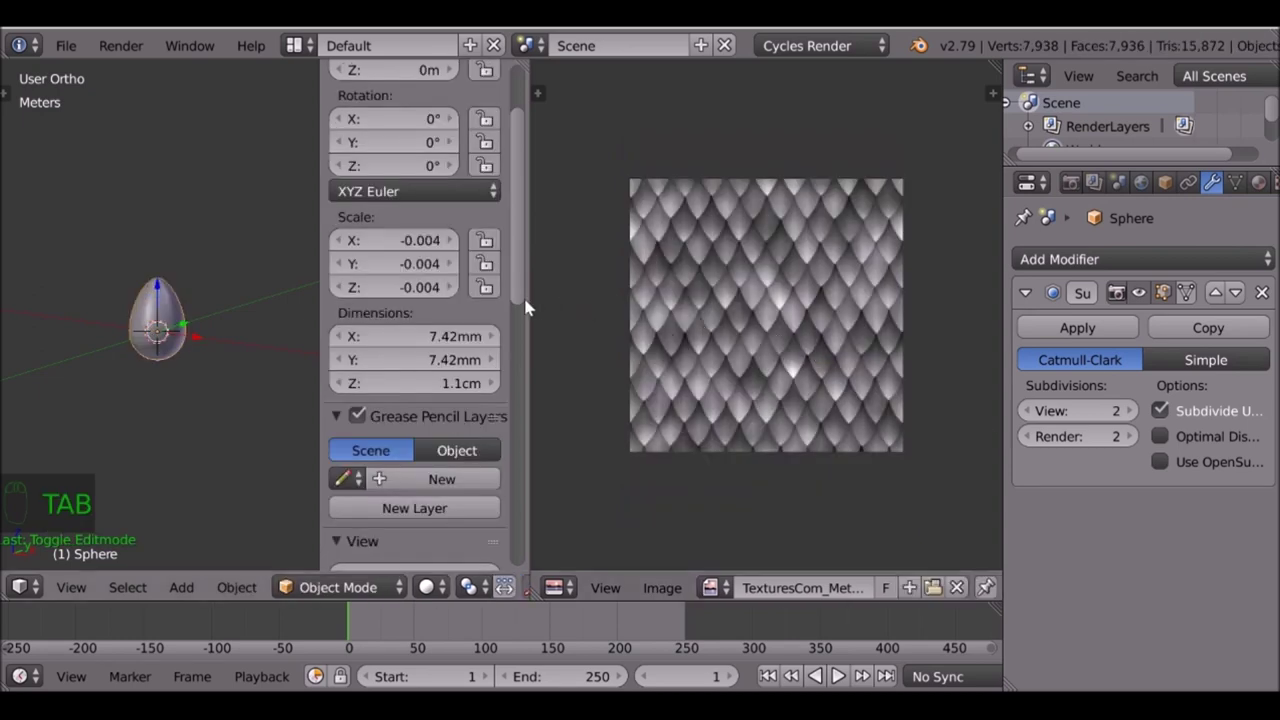
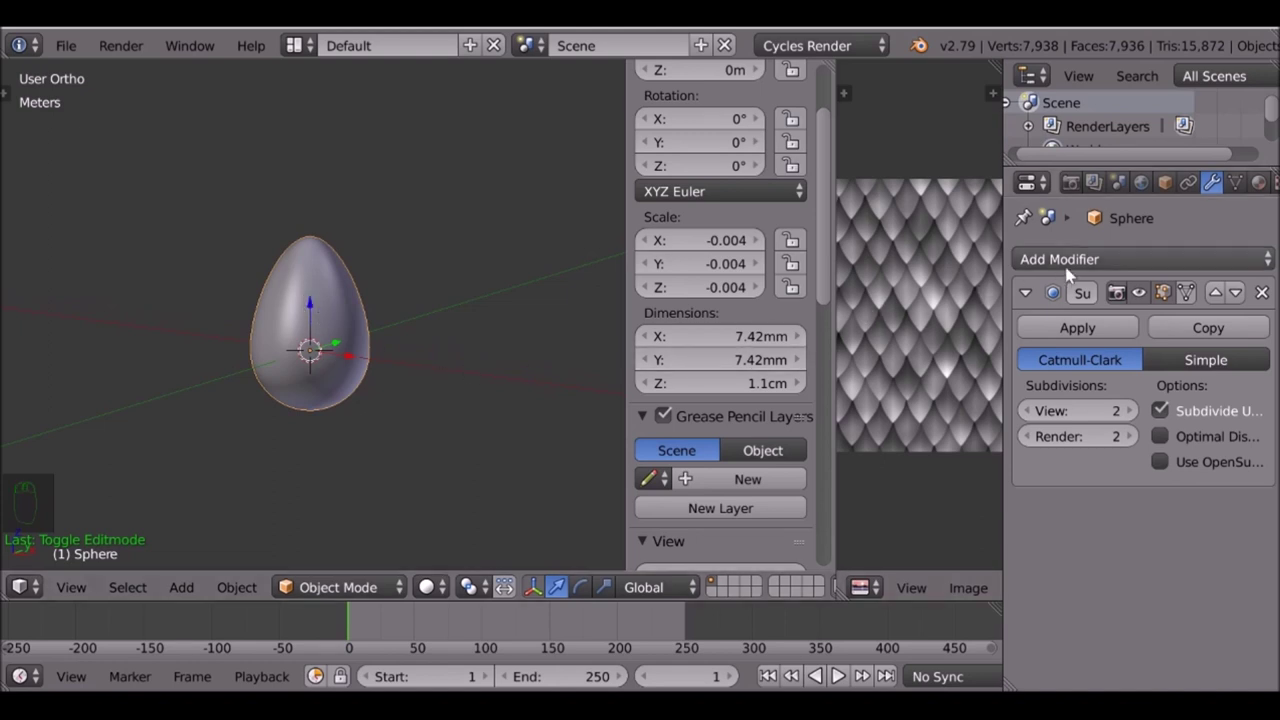
Add a Displace modifier with a new texture using UV coordinates and the UVMap
drag(1183, 265, 1171, 270)
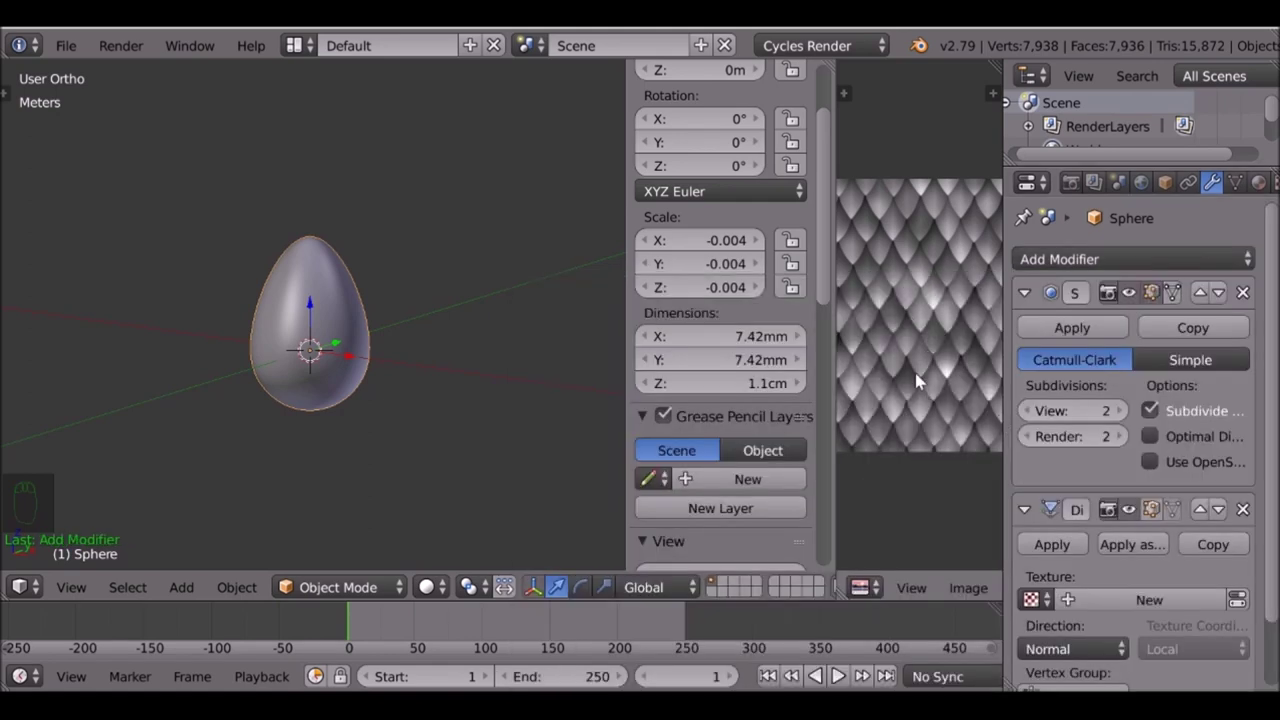
drag(940, 594, 943, 293)
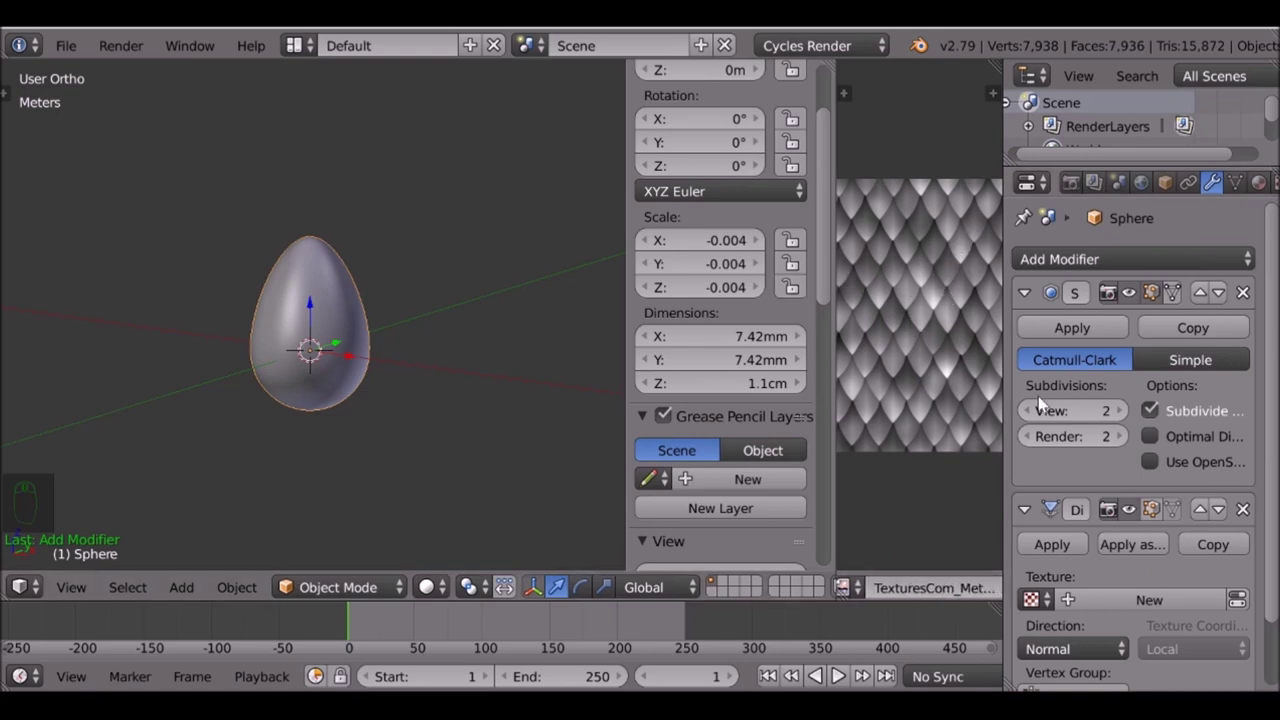
drag(1059, 422, 1154, 532)
drag(1154, 532, 1092, 477)
drag(1192, 623, 390, 352)
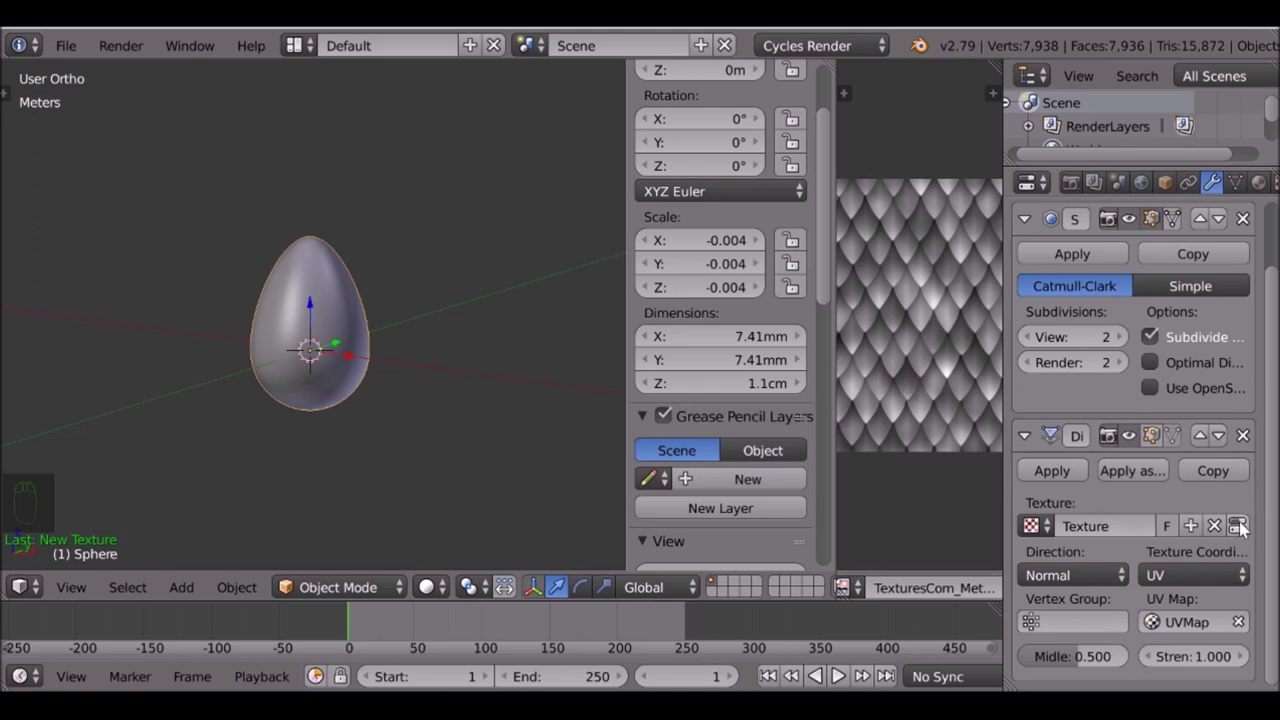
Pick the dragon-scale height TIF from the loaded images as the displacement texture's image
drag(1157, 482, 1037, 380)
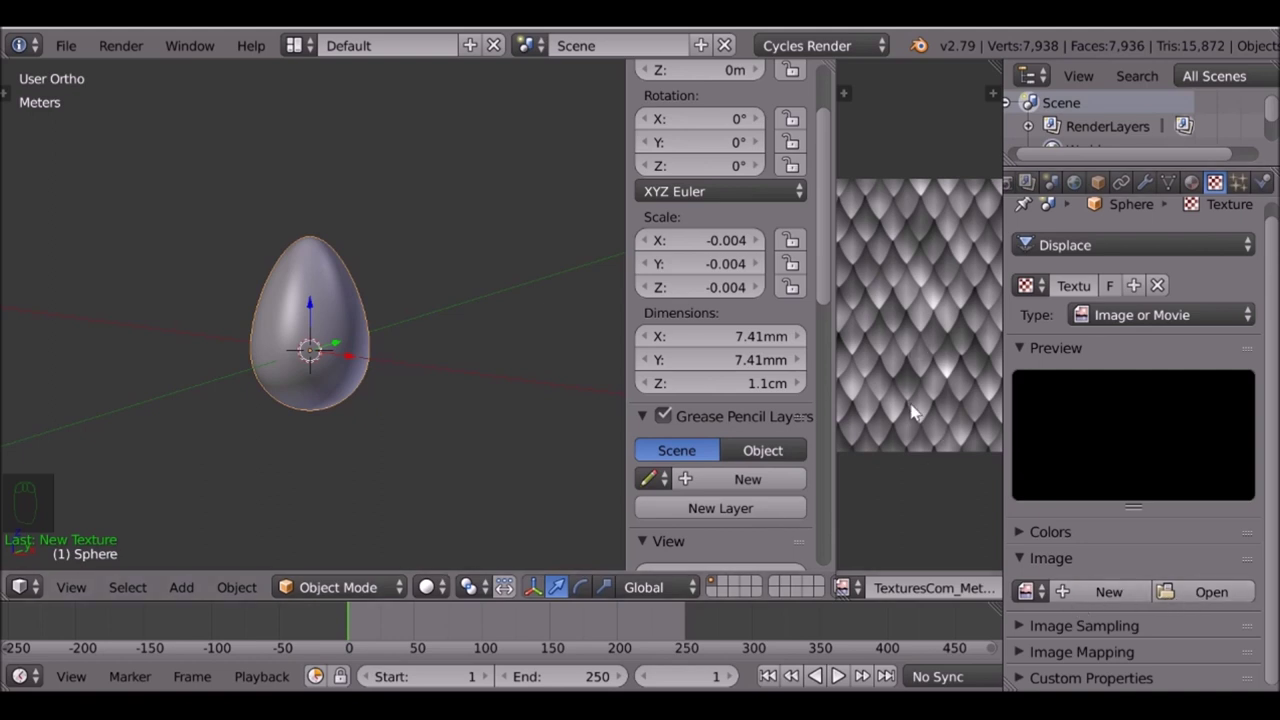
drag(1034, 596, 849, 360)
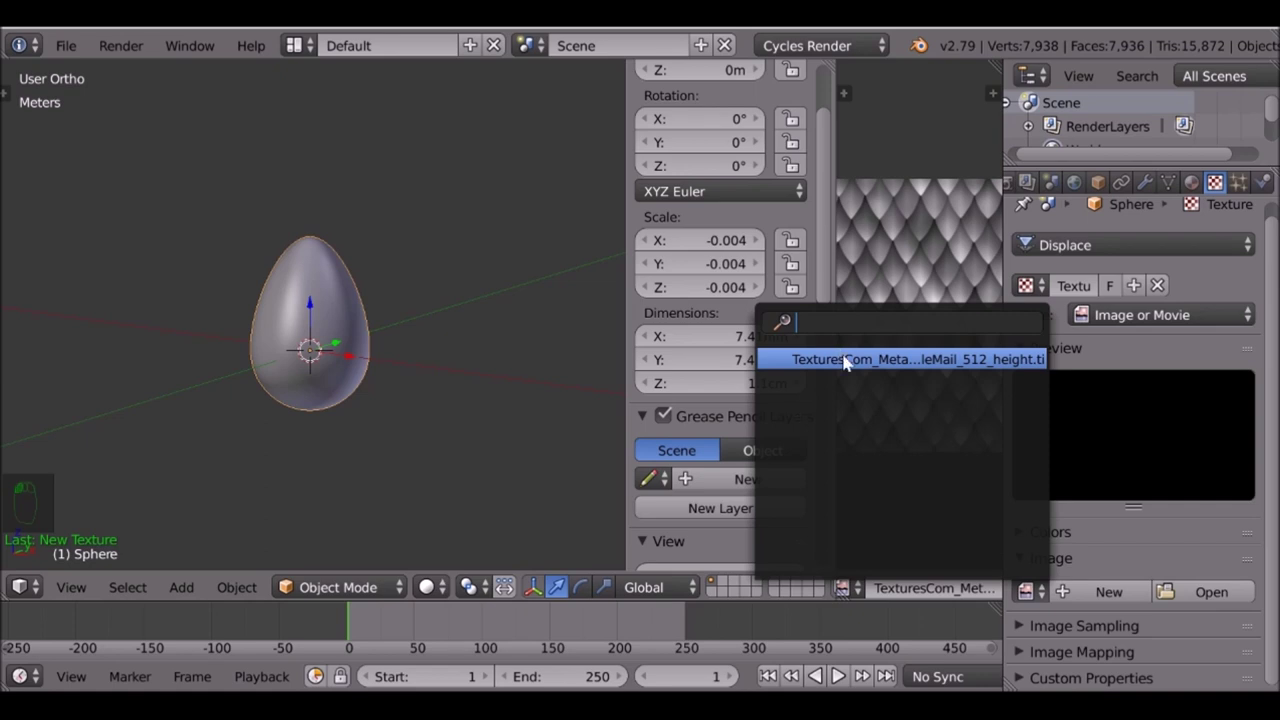
drag(410, 401, 1133, 406)
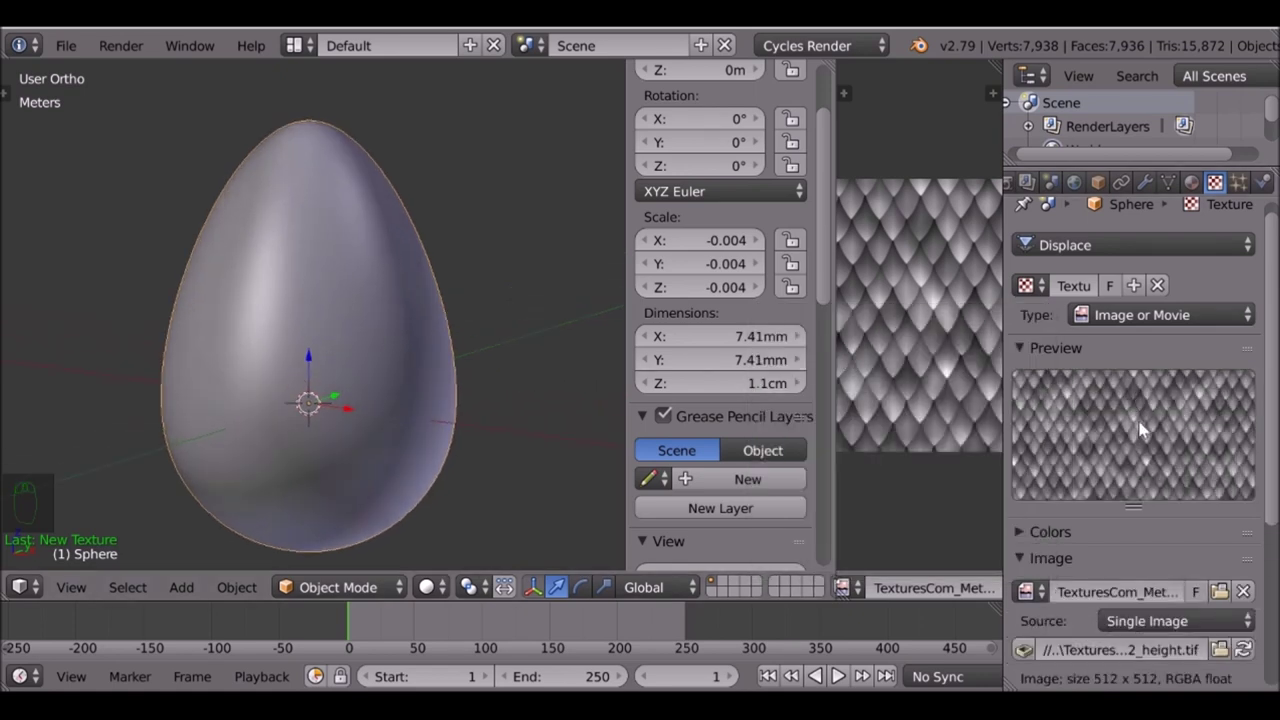
drag(468, 381, 461, 312)
Bring up the Apply transform options (Ctrl+A) to bake in the egg's scale
key(ctrl+a)
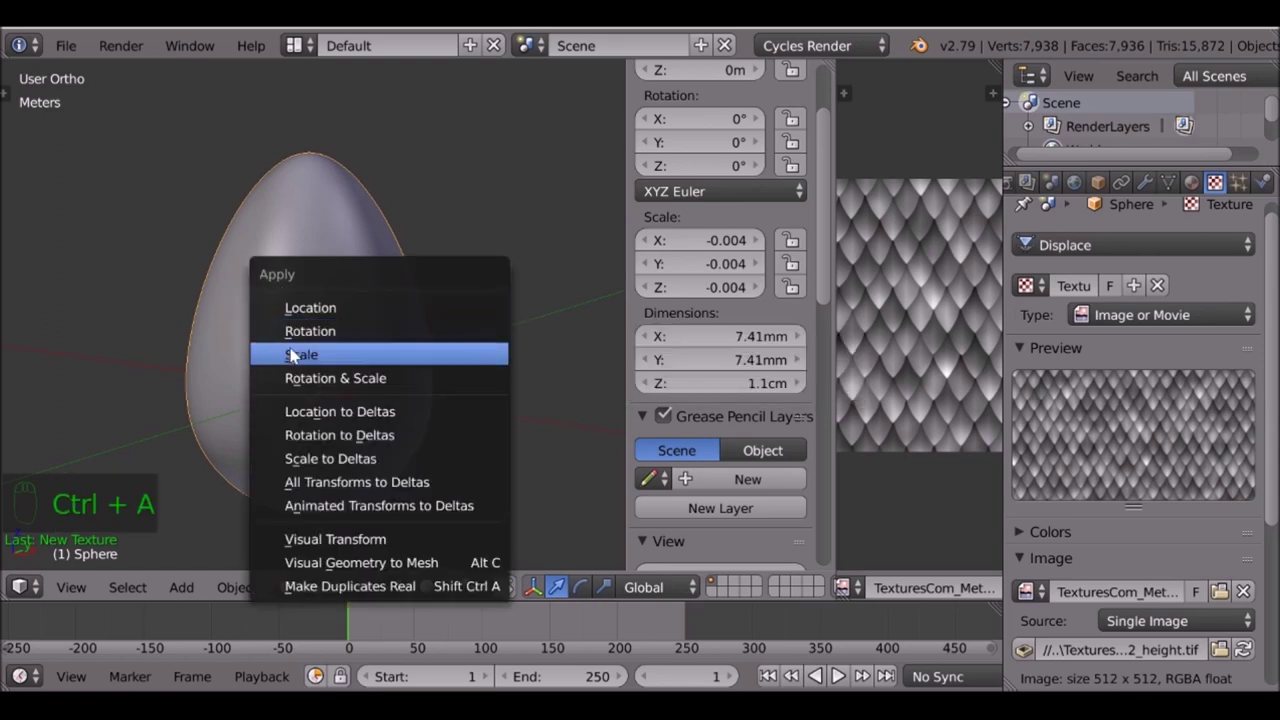
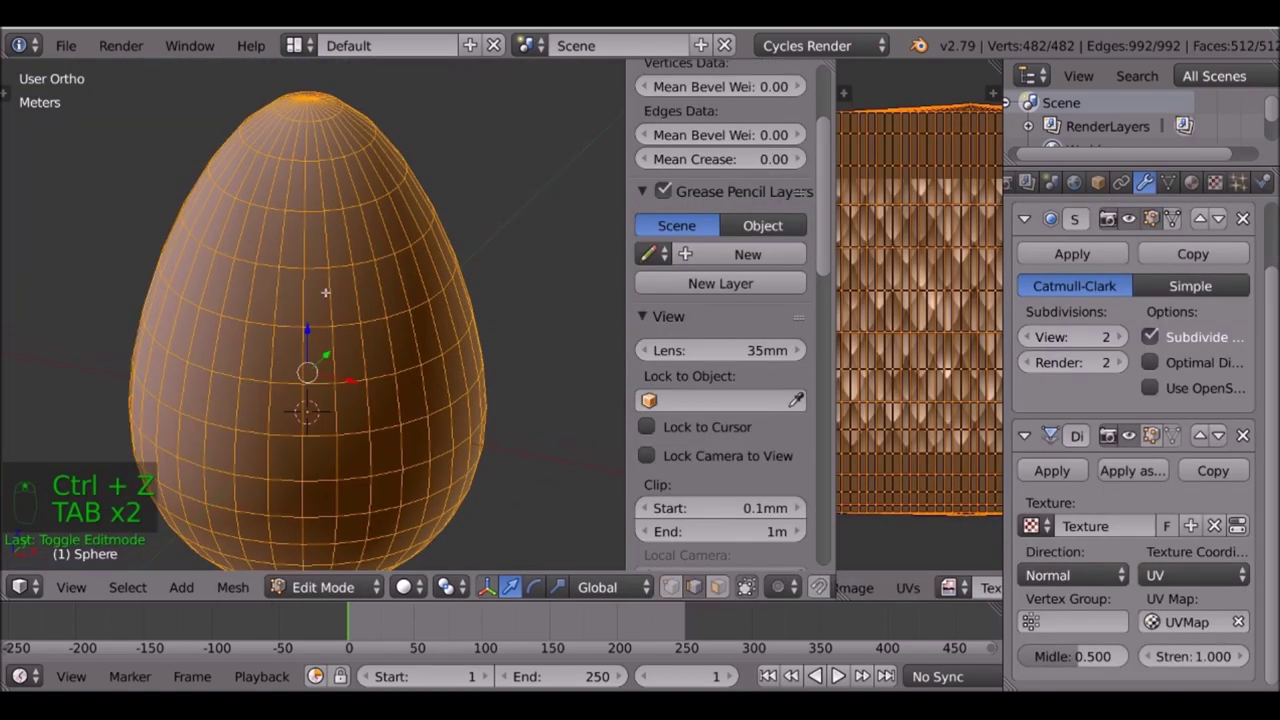
In Edit Mode select the whole egg, run Flip Normals from the search, and inspect the spiky scales
key(Tab)
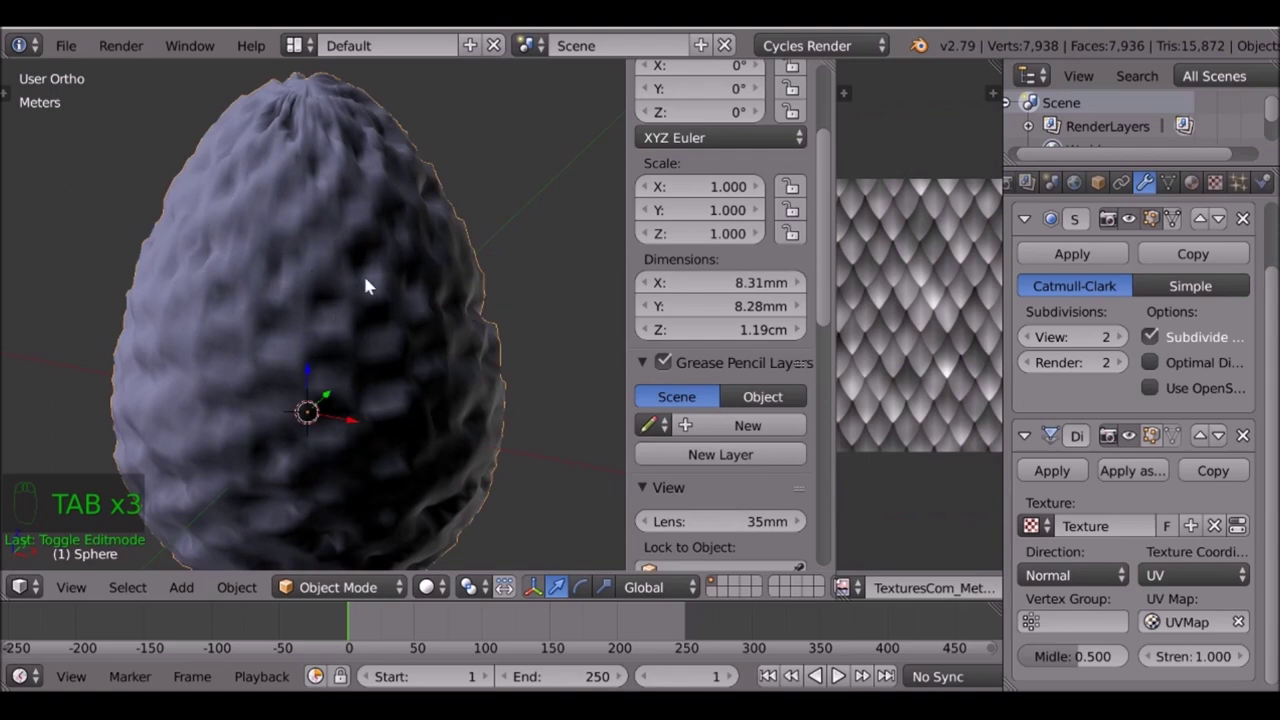
key(Tab)
key(a)
key(a)
key(space)
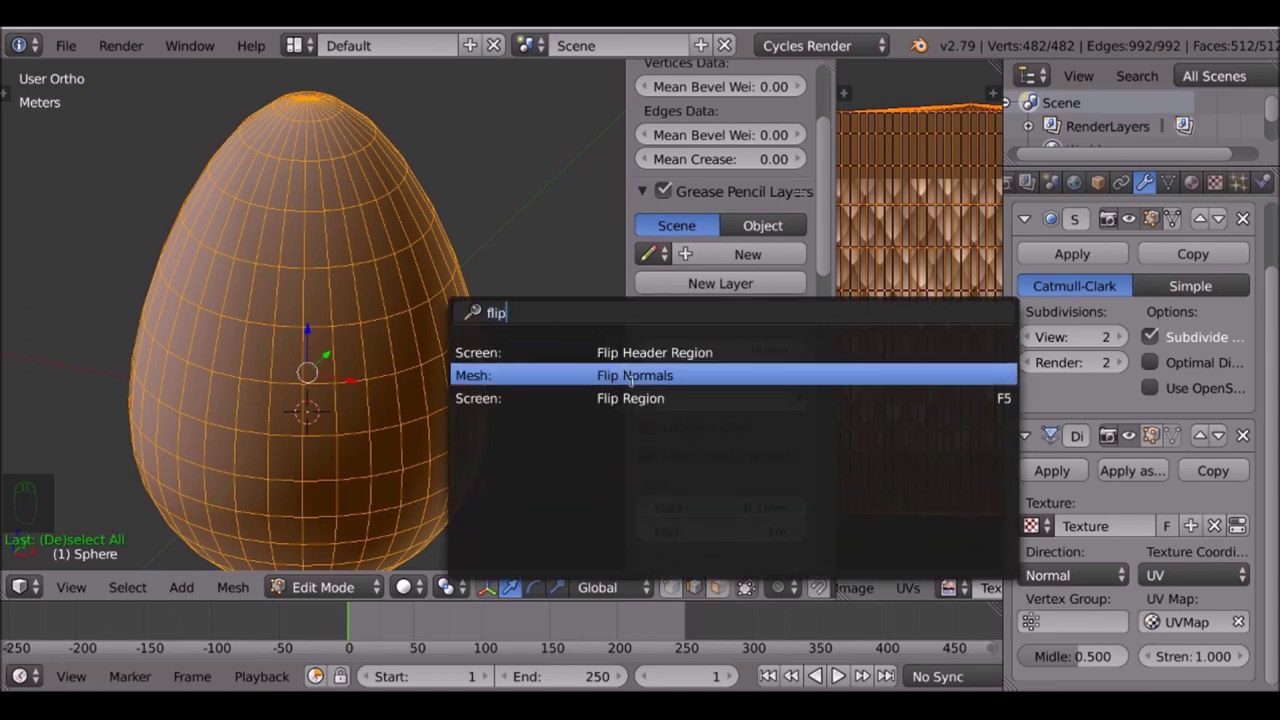
key(Tab)
drag(364, 341, 362, 368)
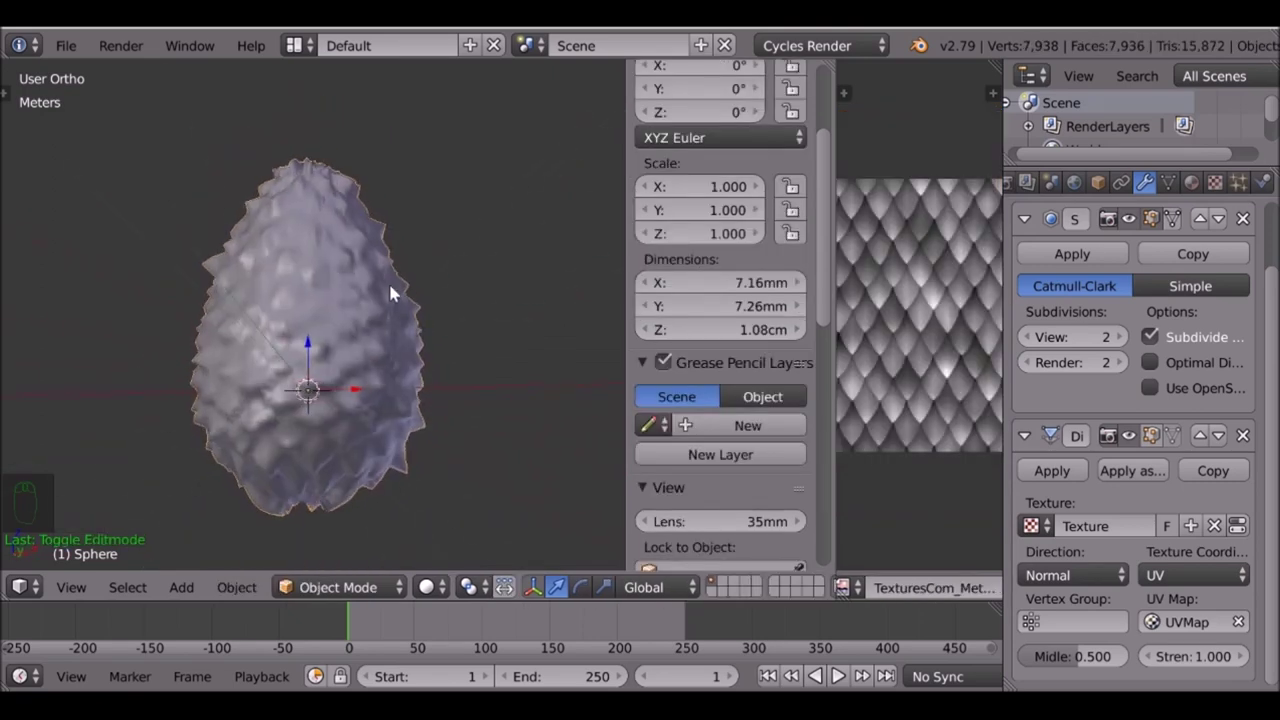
drag(349, 367, 426, 378)
scroll(up, 3)
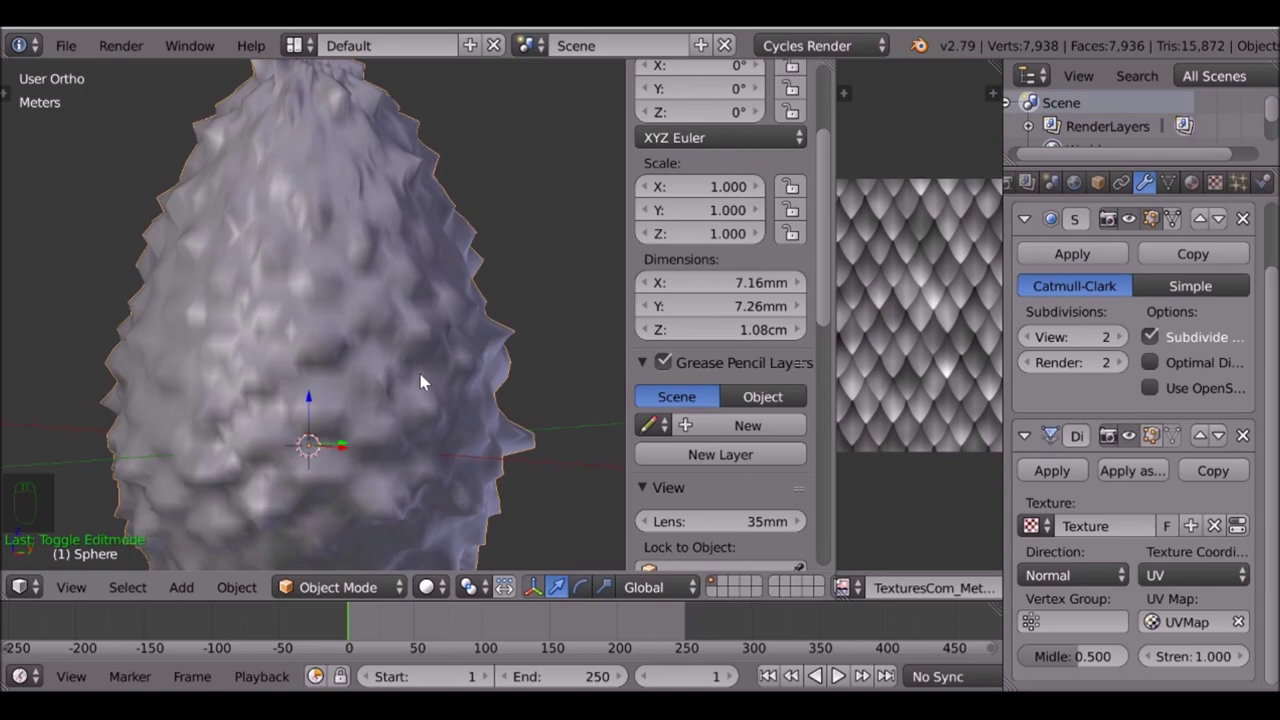
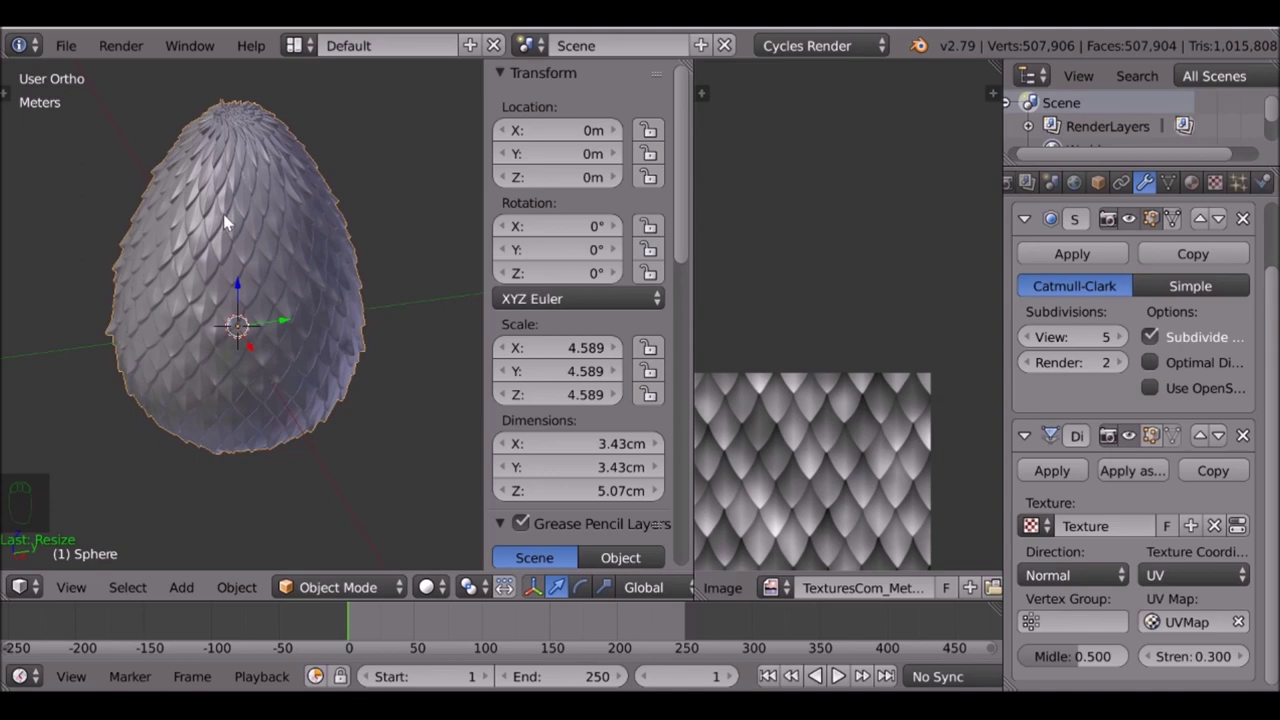
Bring up the Apply transform options (Ctrl+A) to bake the enlarged egg's ~4.59 scale
key(ctrl+a)
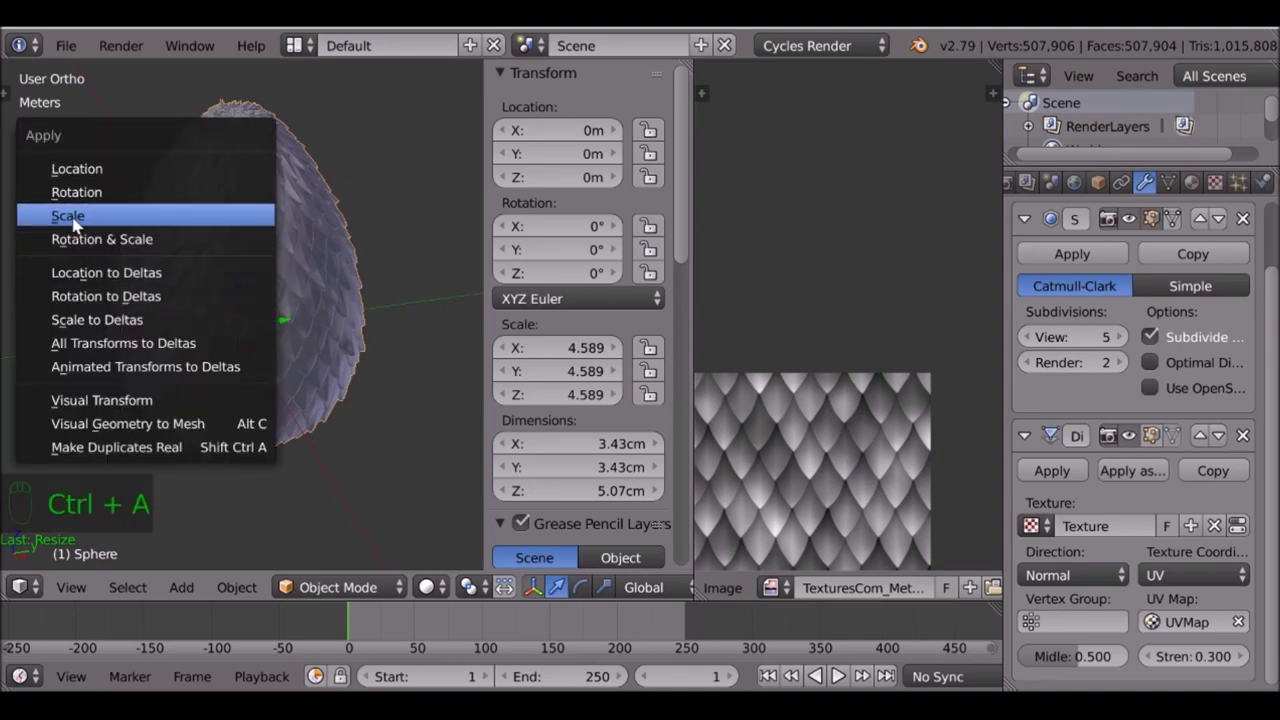